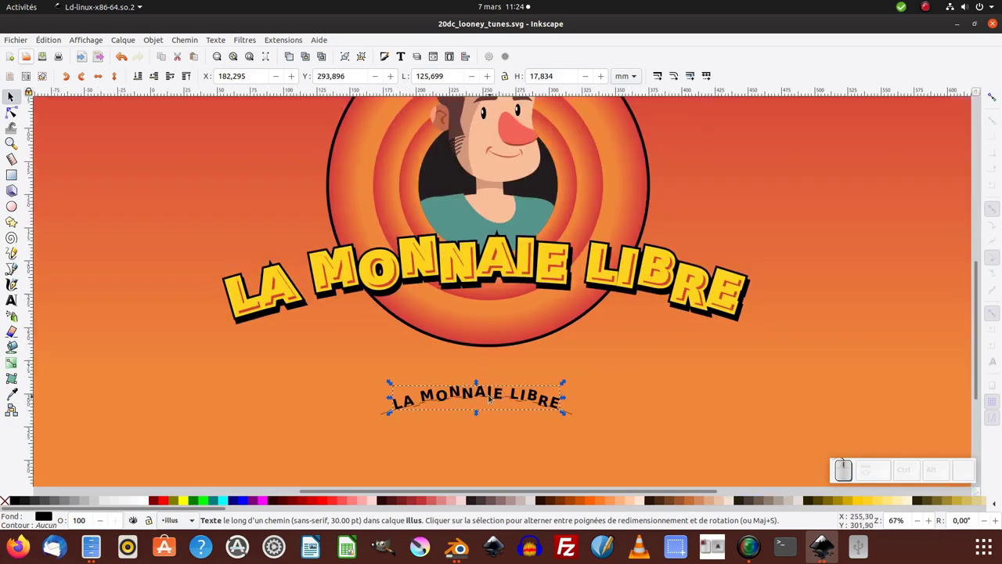
- Retype the curved title as LONNEY TUNES and set its letter spacing to 3
click(467, 396)
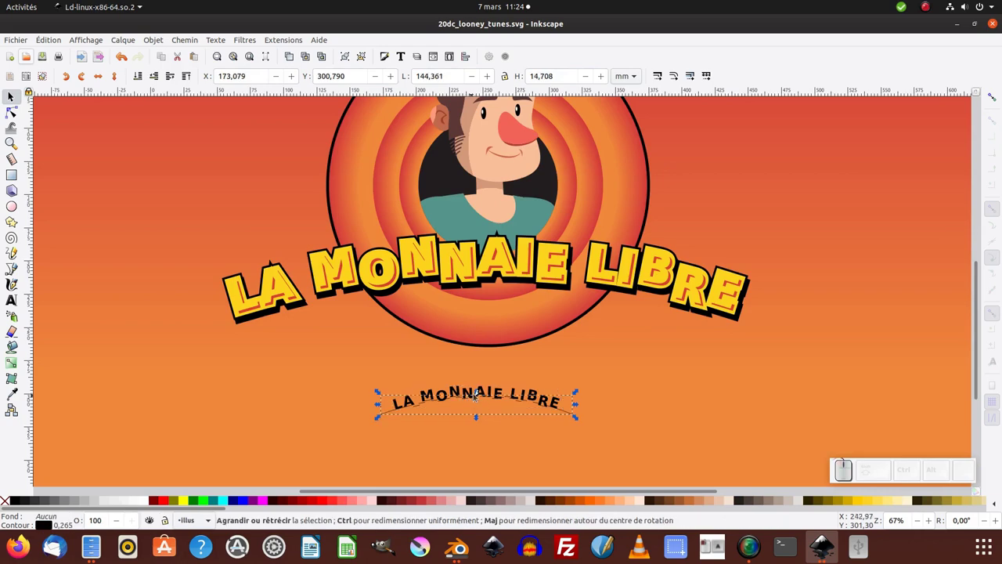
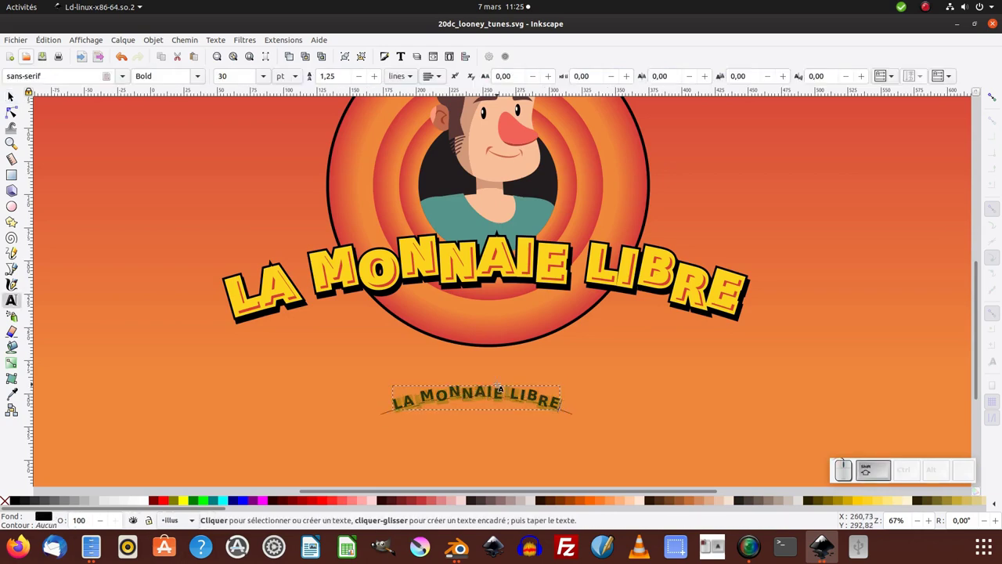
key(space)
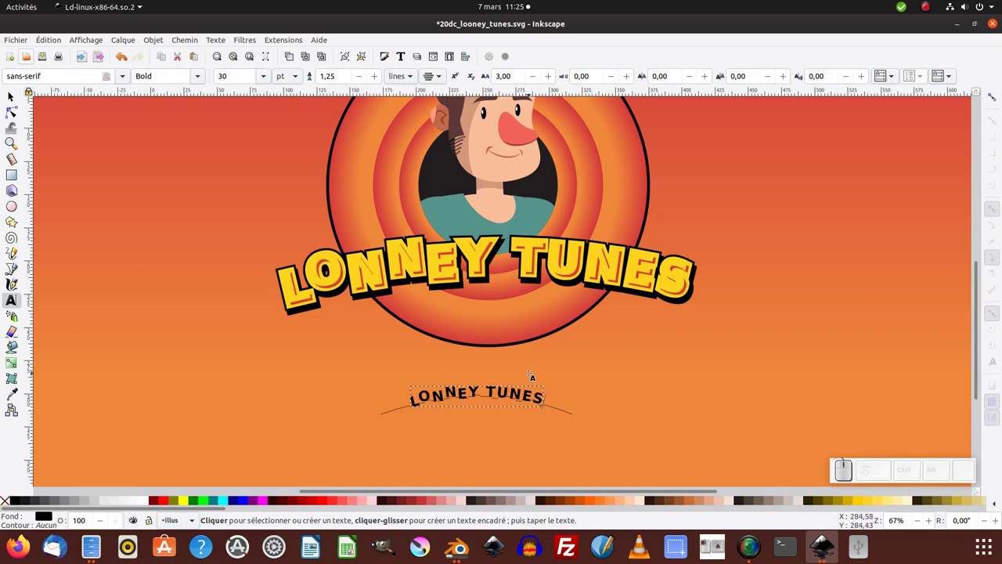
click(324, 41)
click(339, 182)
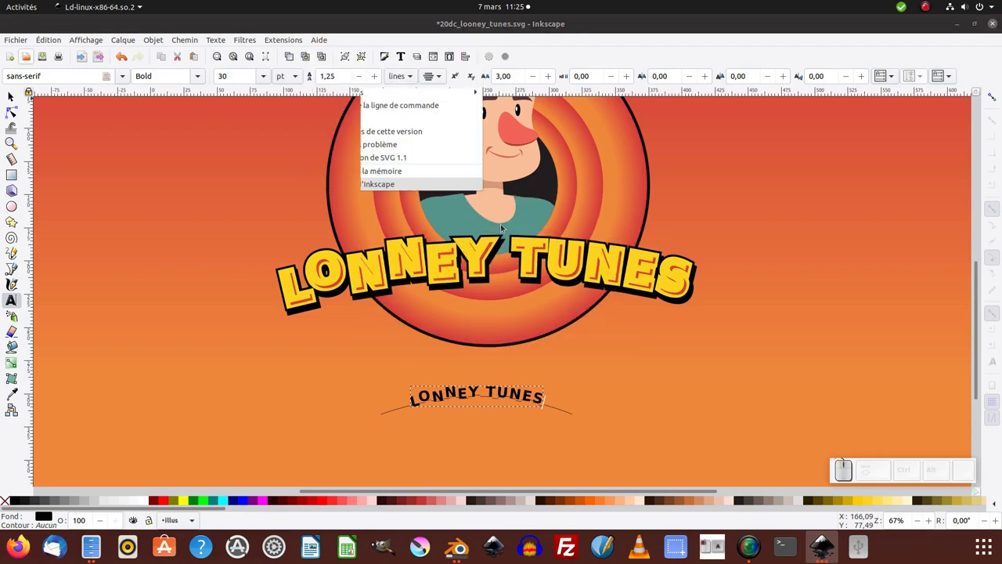
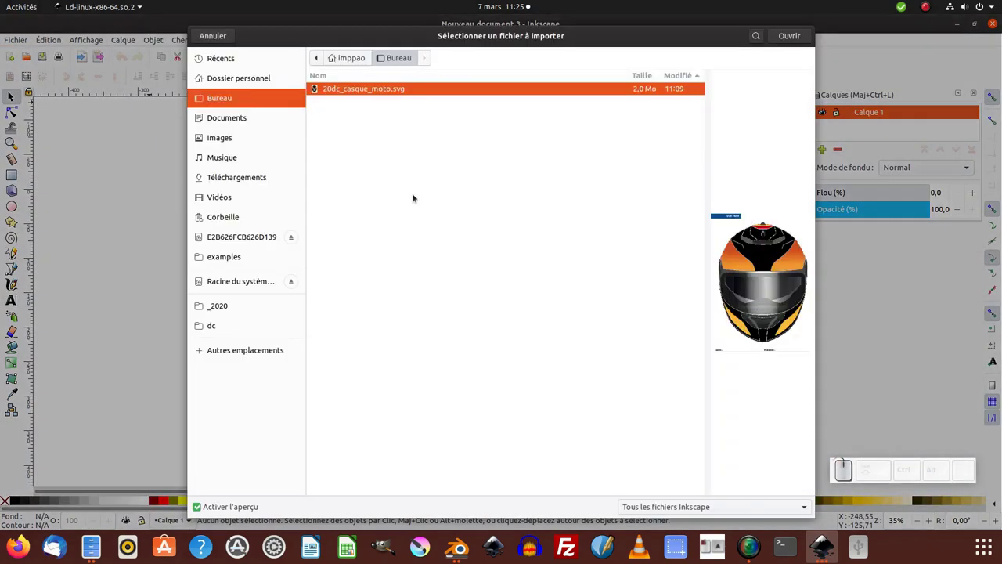
- Import the Looney Tunes logo PNG from the _2020 folder as an embedded image
click(230, 303)
click(382, 166)
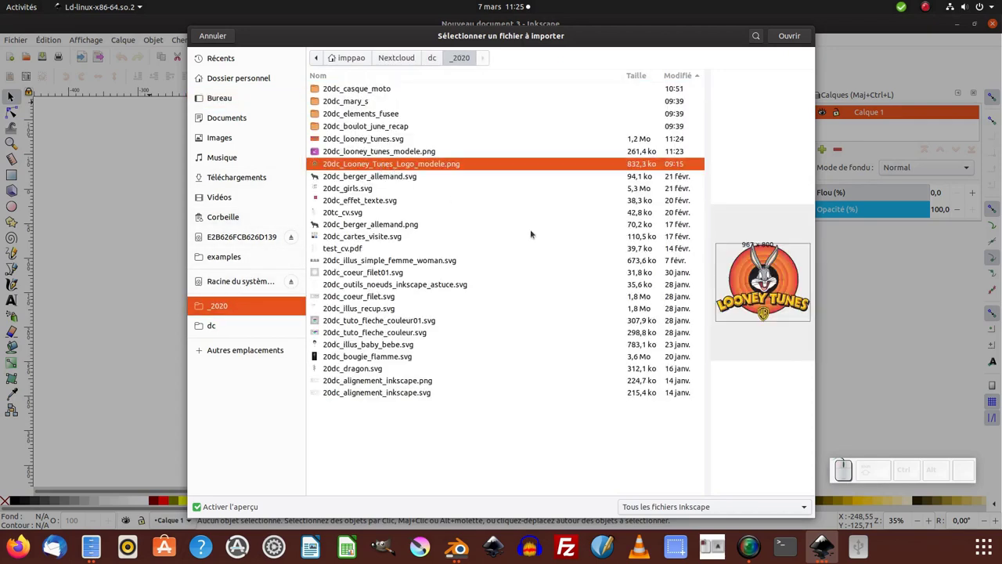
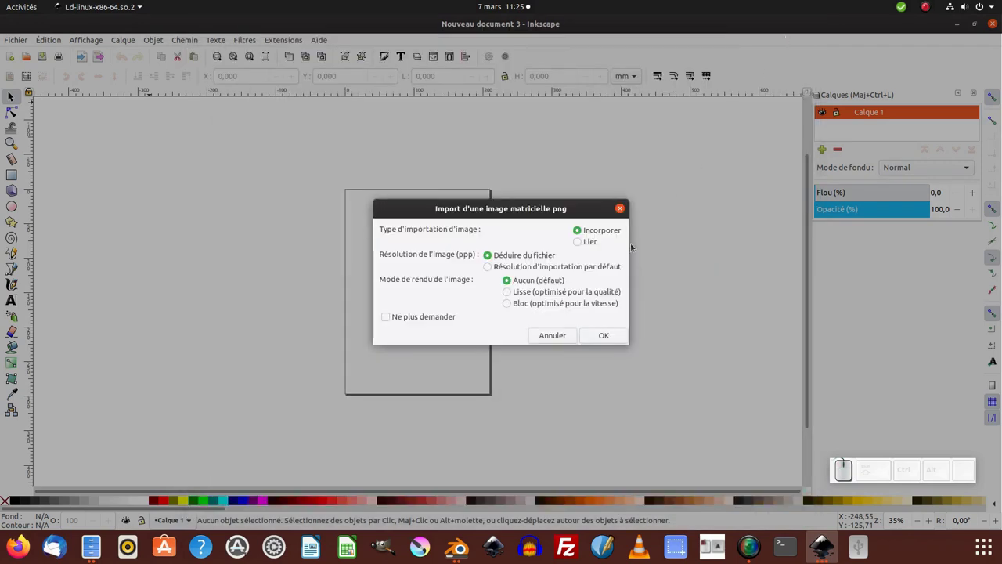
click(587, 331)
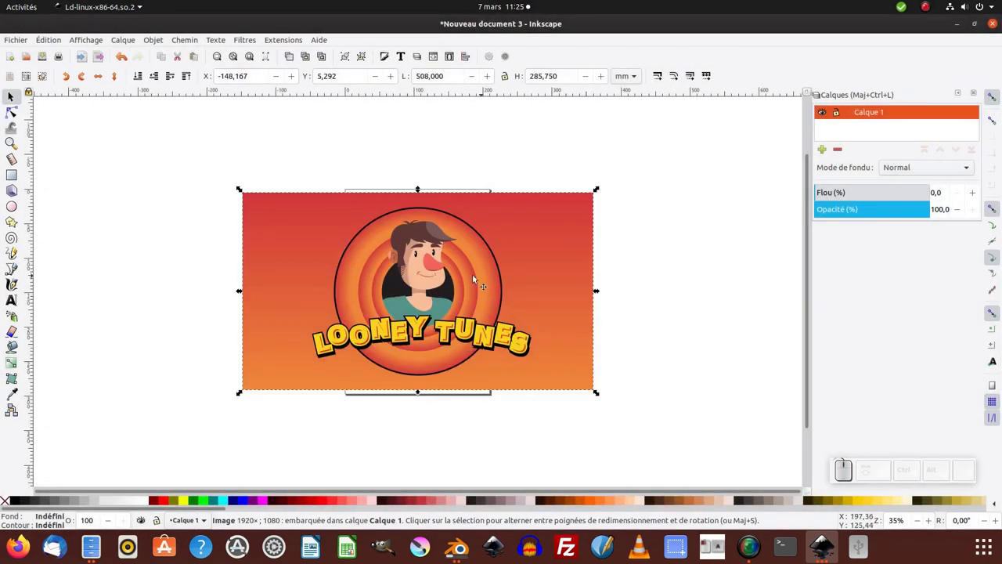
- Zoom in and centre the view on the imported image
middle_click(437, 295)
scroll(up, 3)
click(439, 290)
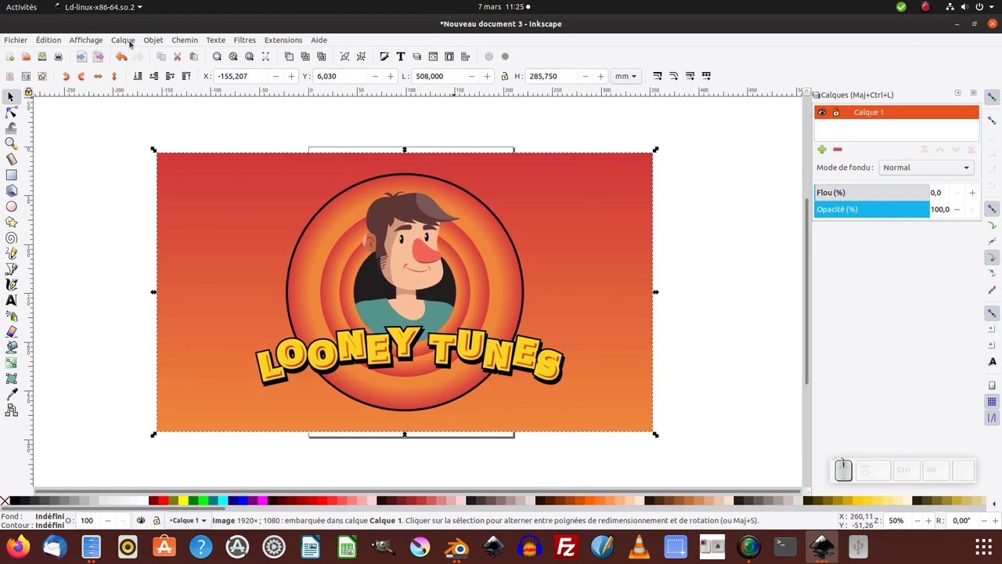
- Rename the layer to Modele, lock it, and start adding a new layer above
click(129, 40)
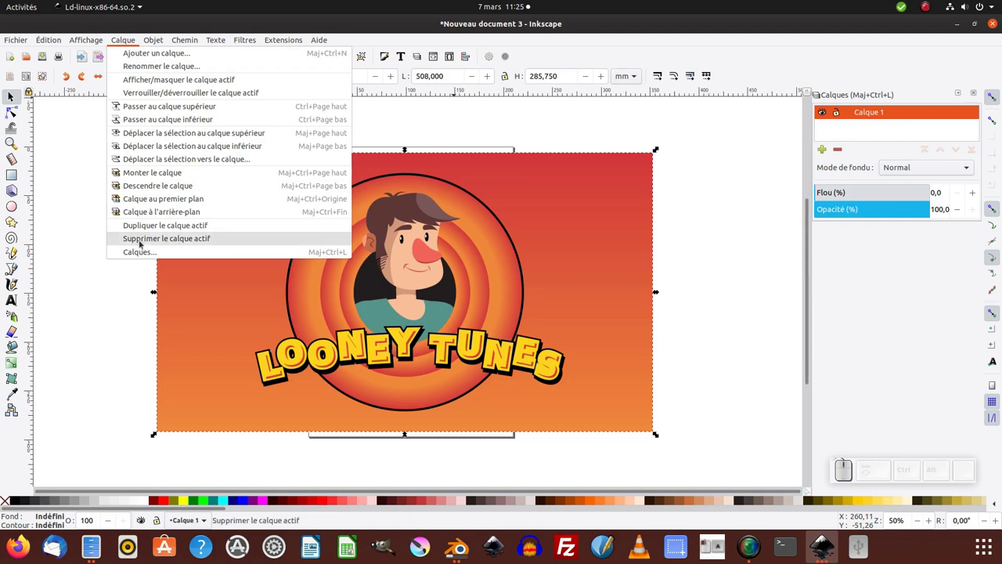
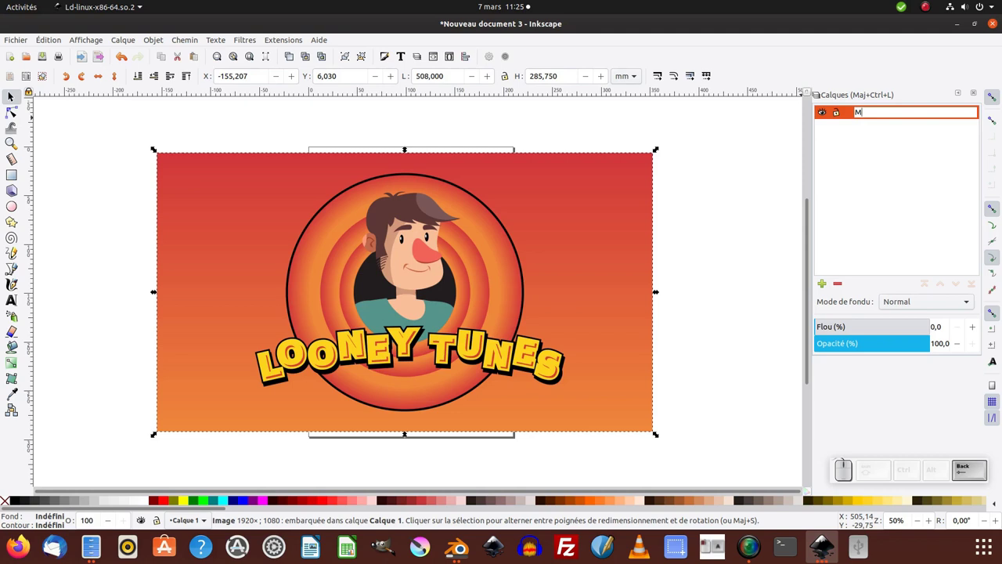
key(Return)
click(840, 115)
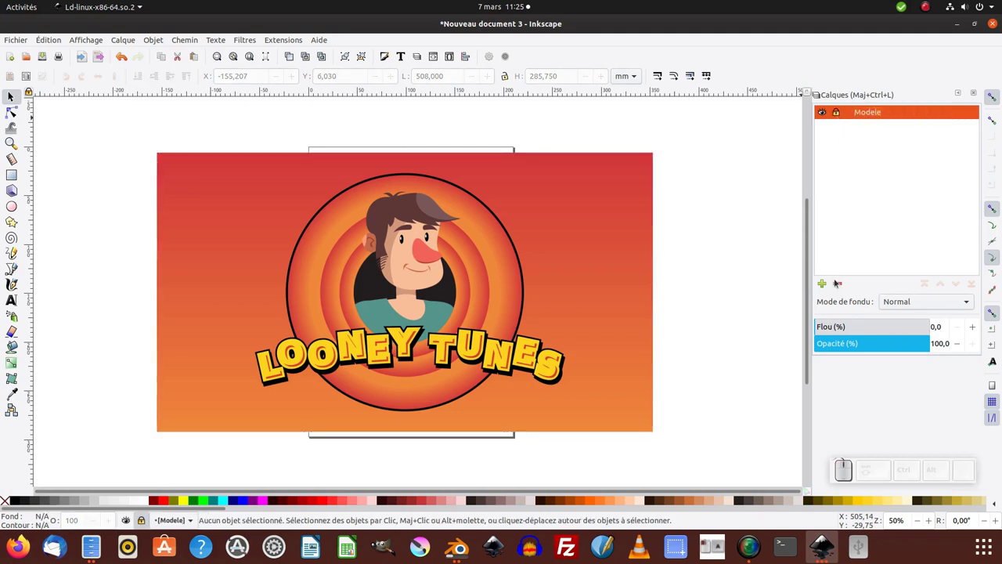
click(826, 285)
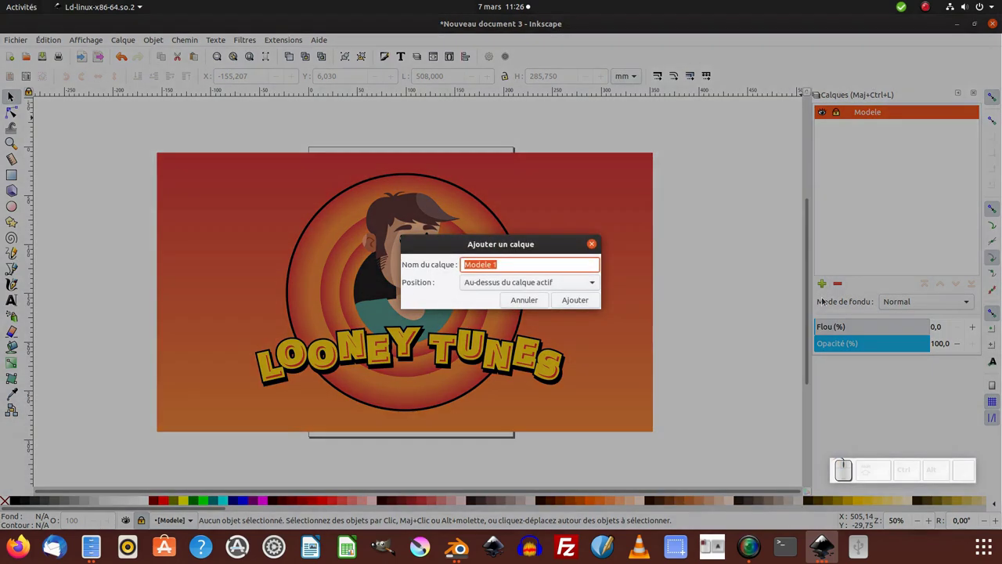
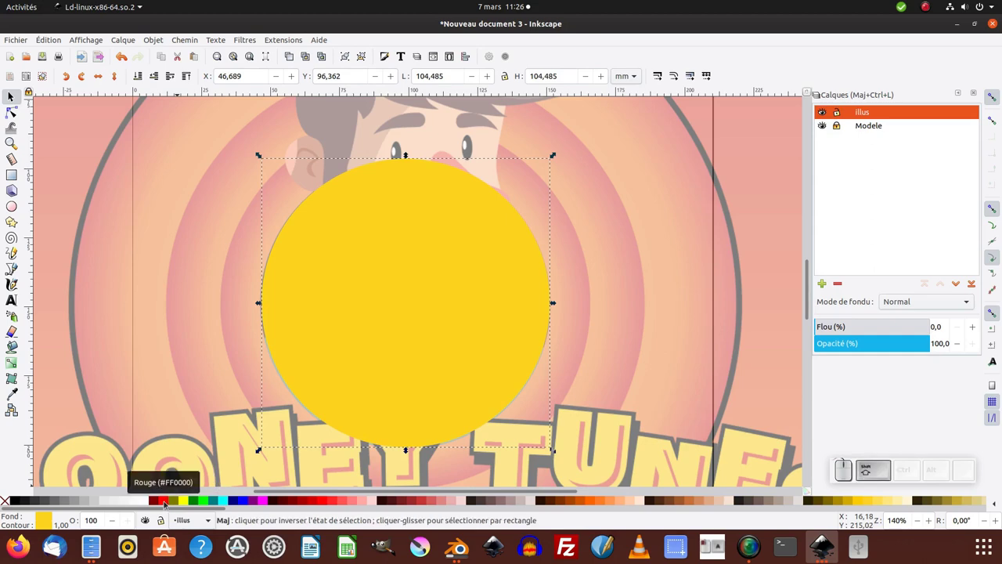
- Give the circle a thin red stroke tuned on the colour wheel and no fill
click(165, 502)
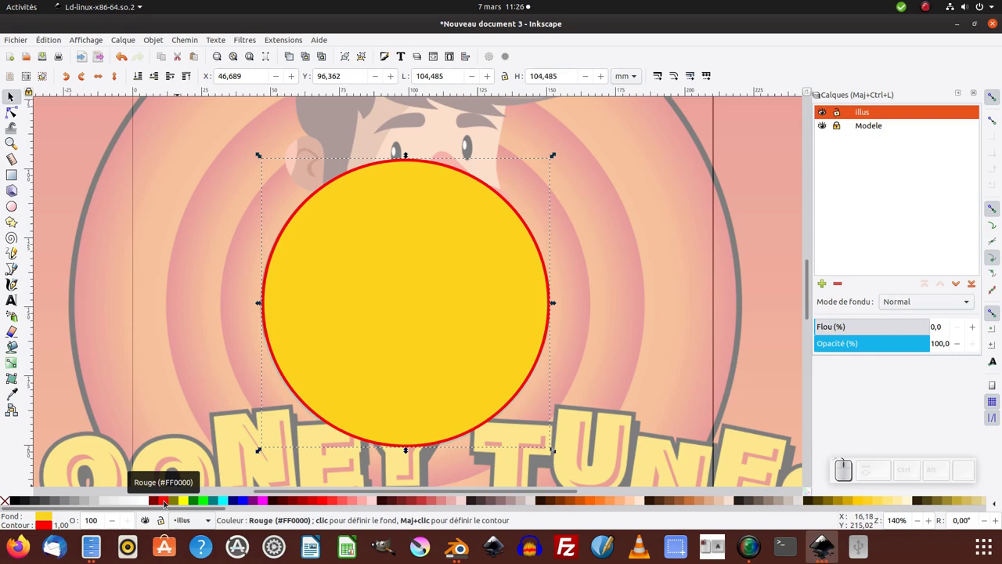
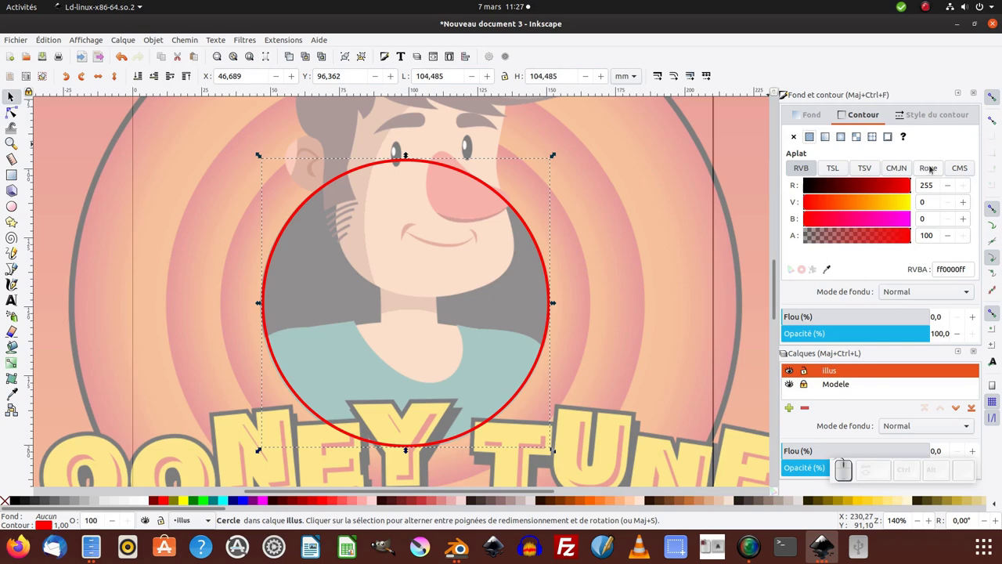
click(930, 168)
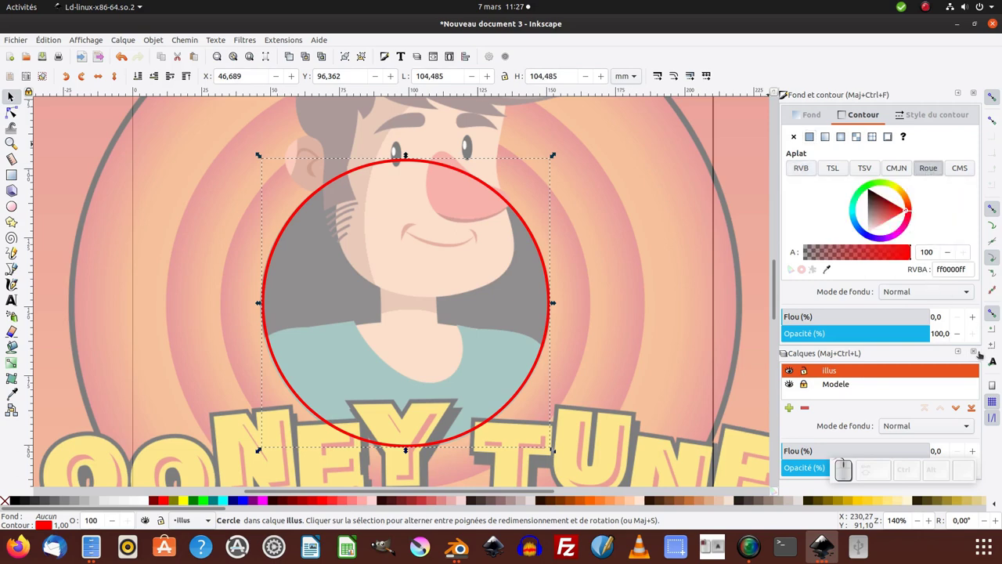
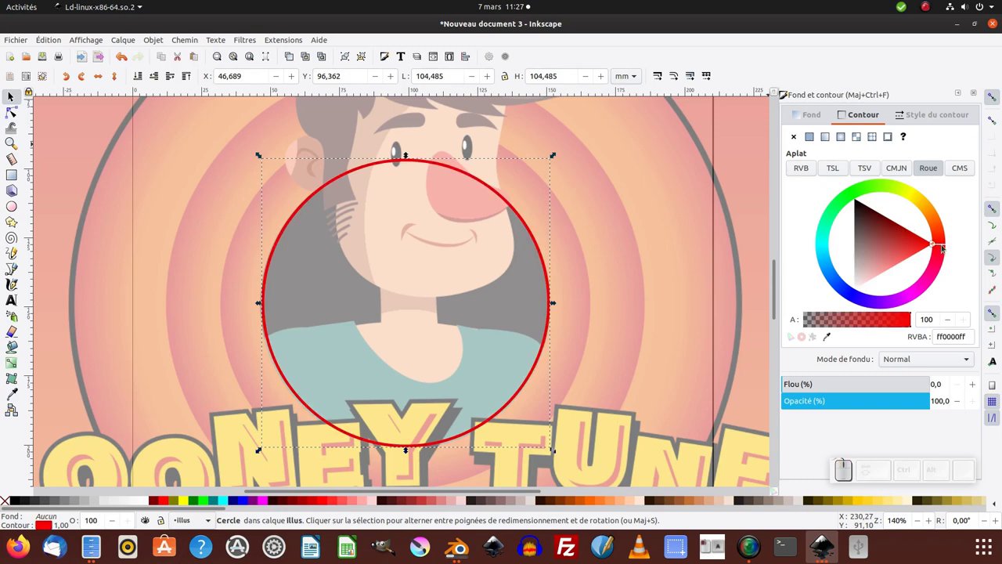
drag(944, 246, 588, 263)
middle_click(592, 266)
click(590, 313)
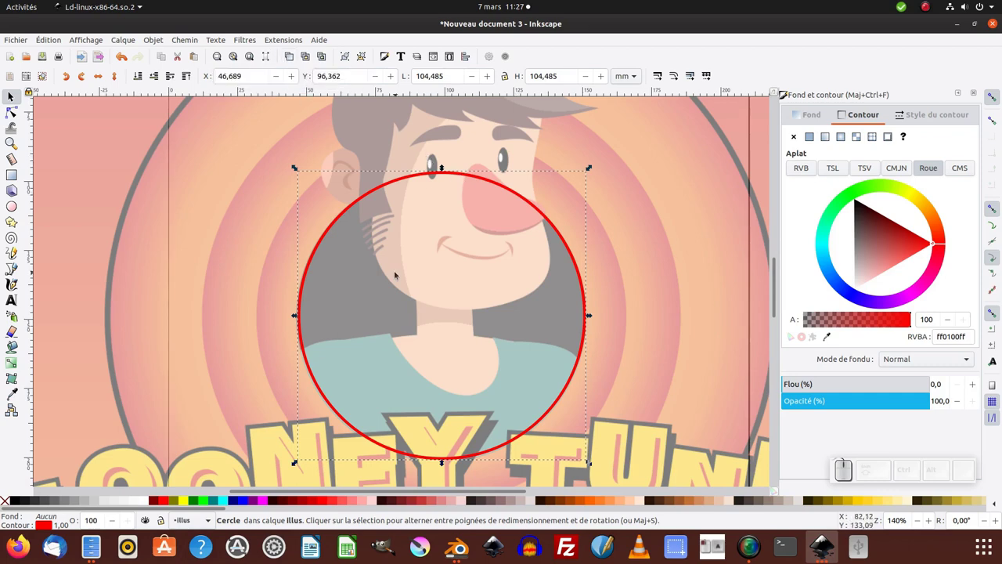
- Open the Edit menu to duplicate the red-outlined circle
click(50, 37)
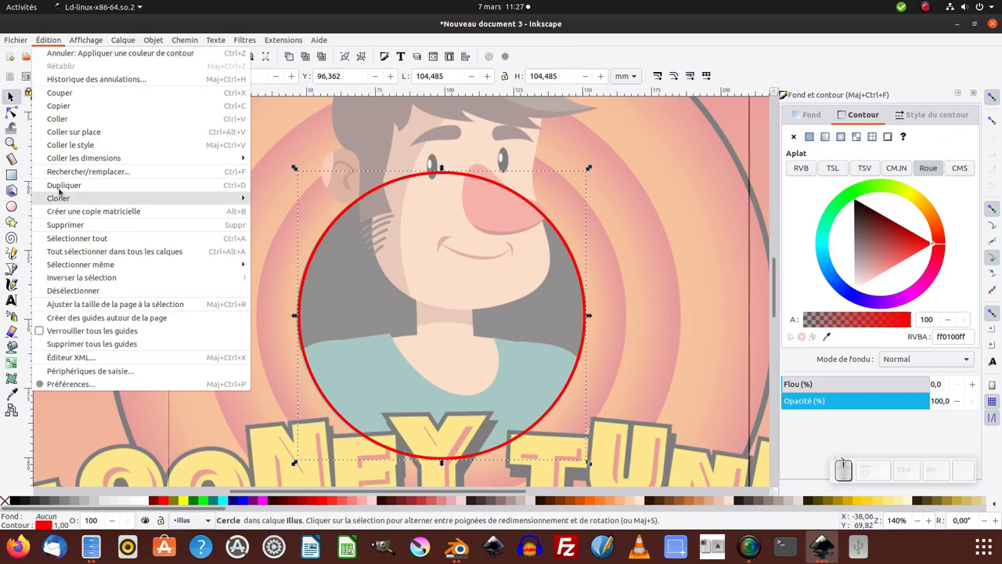
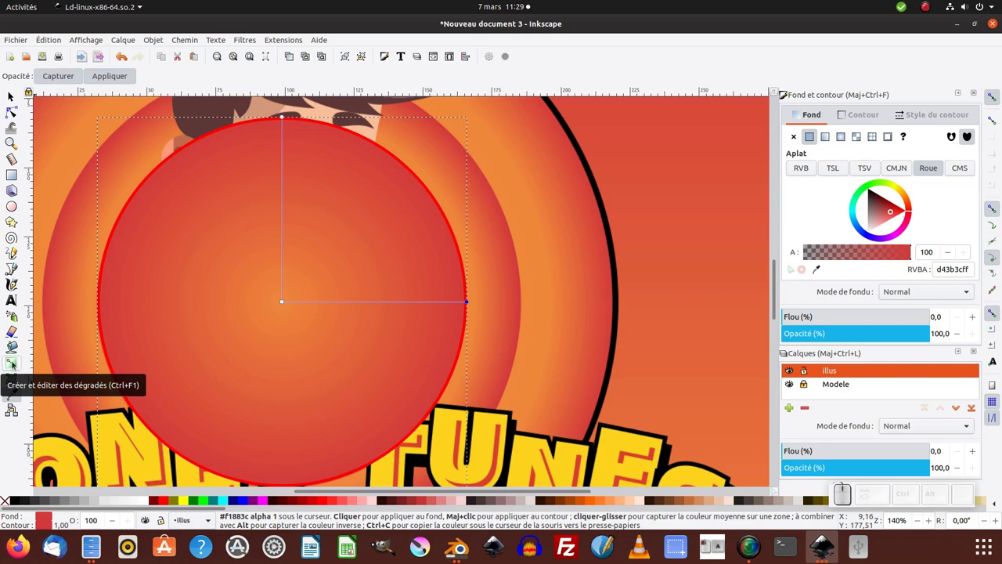
- Build orange and red ring stops on the circle's radial gradient with the Gradient tool
key(g)
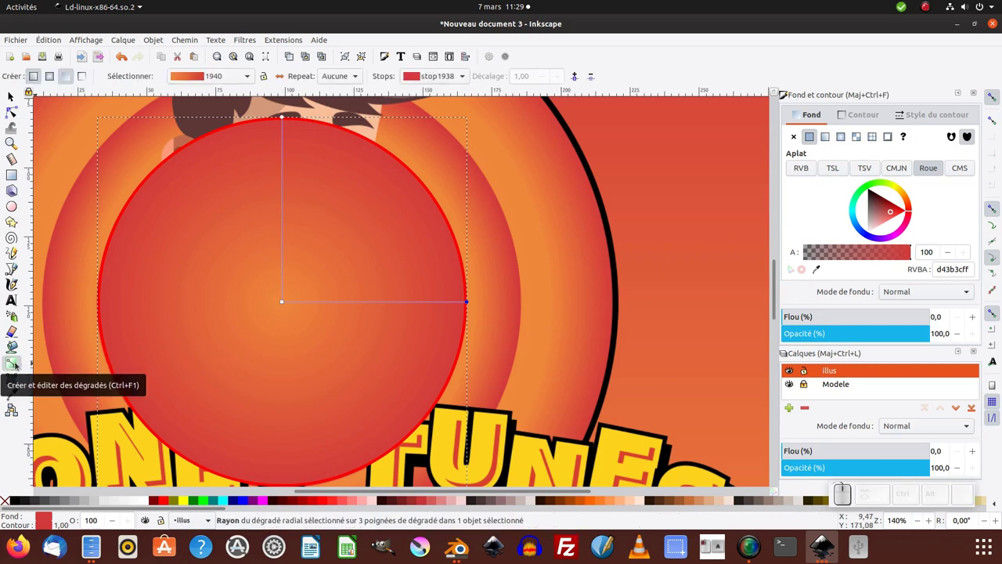
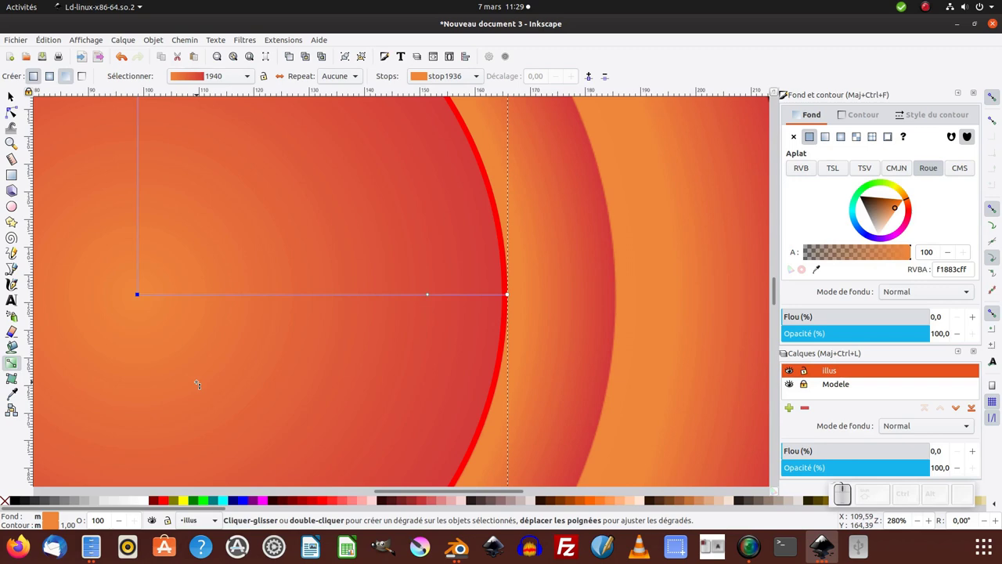
key(ctrl+c)
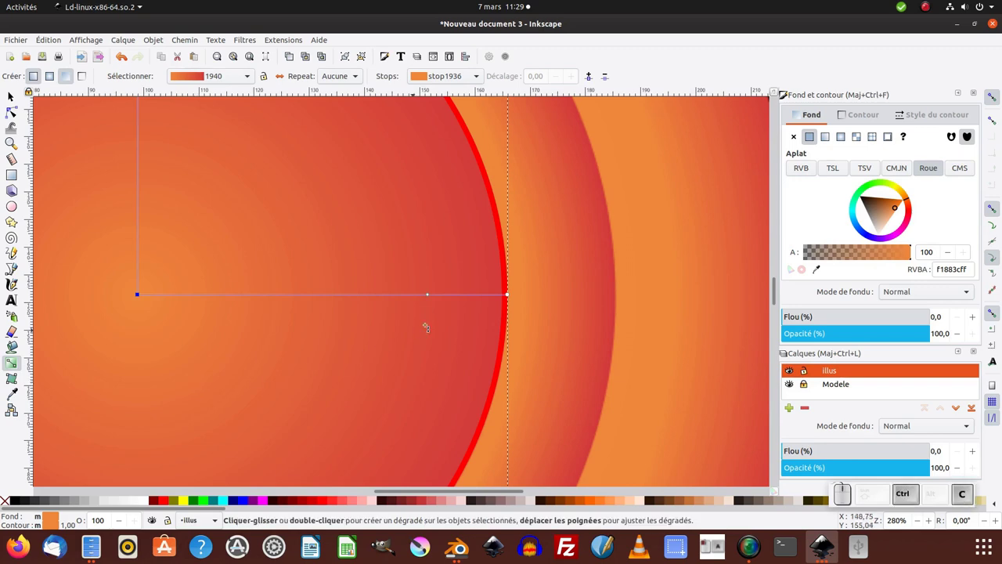
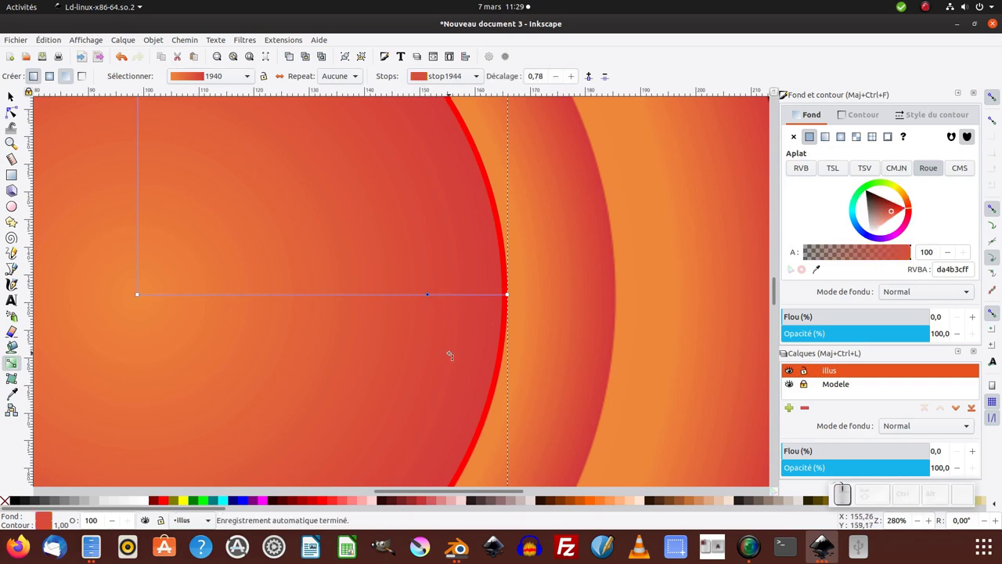
key(ctrl+v)
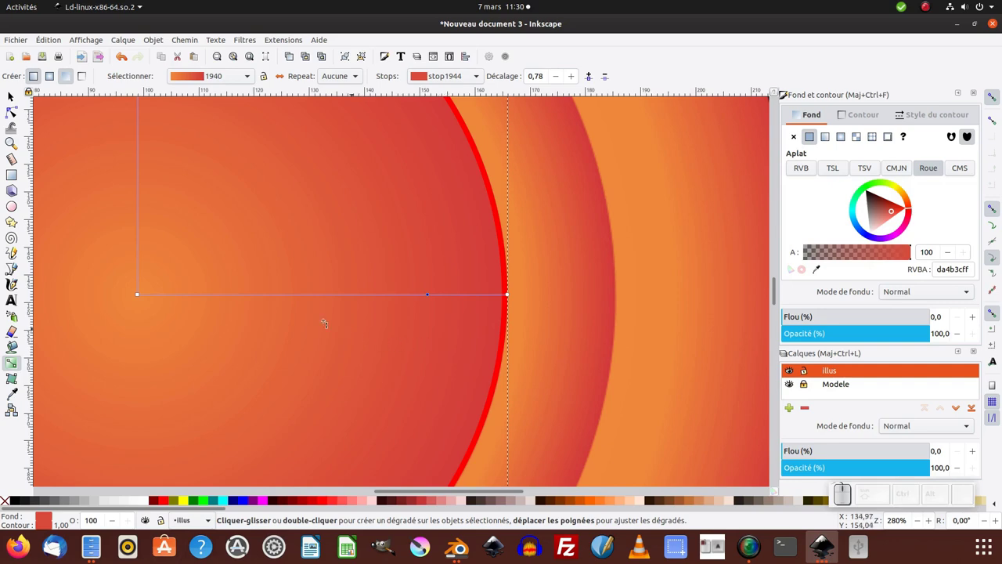
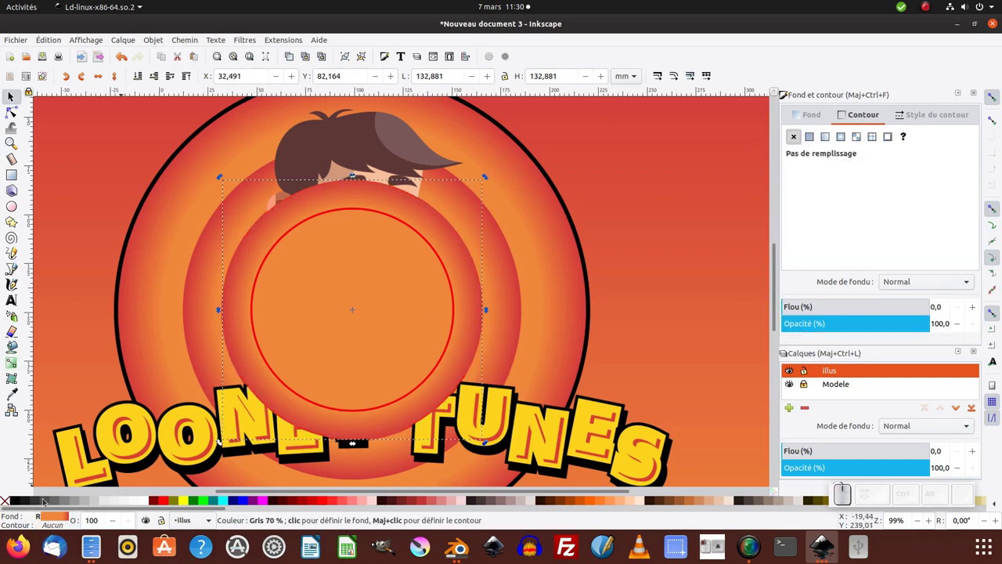
- Select the inner red-outlined circle beneath the ringed gradient circle, undoing a stray move
click(7, 504)
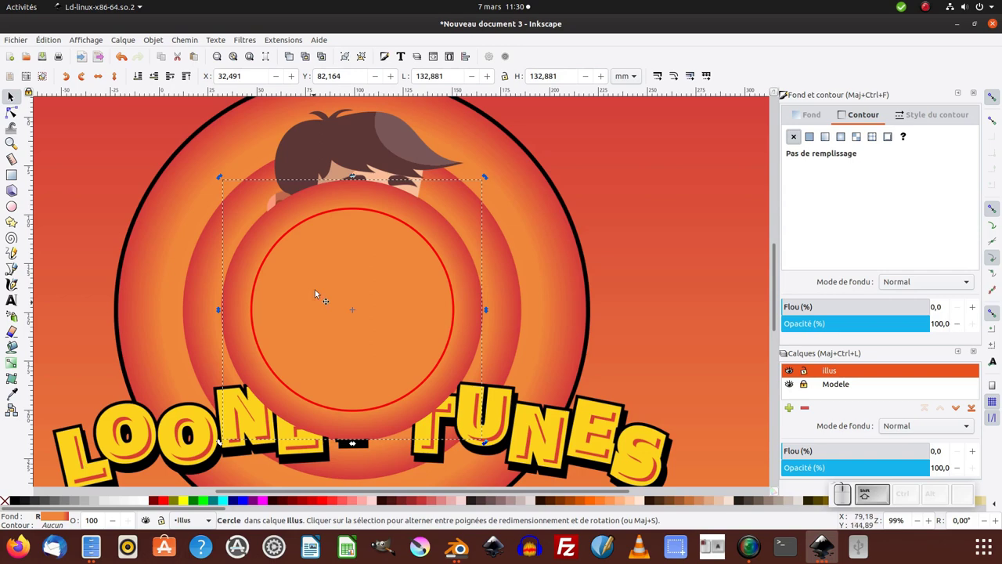
click(410, 262)
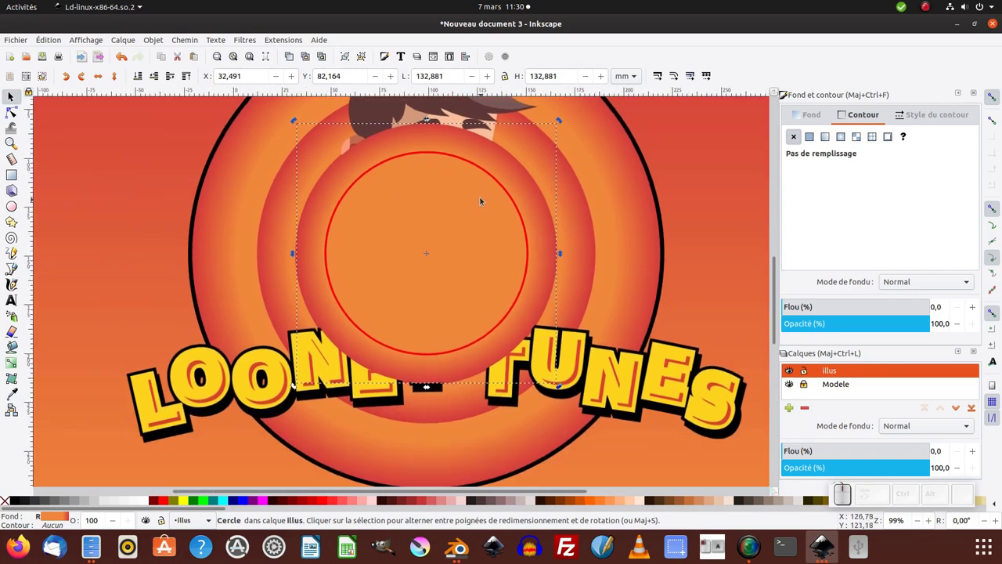
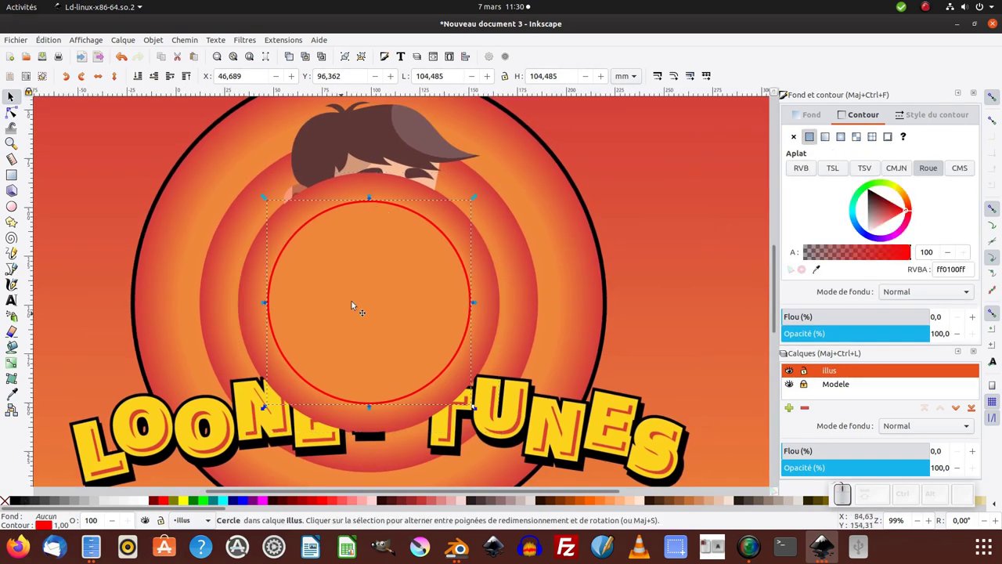
click(394, 197)
click(313, 205)
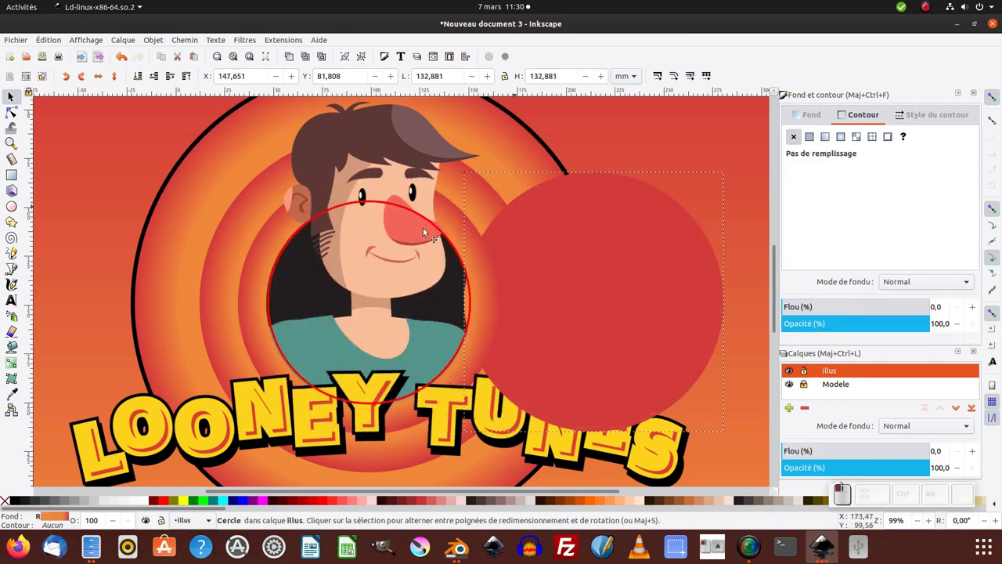
key(ctrl+z)
click(405, 199)
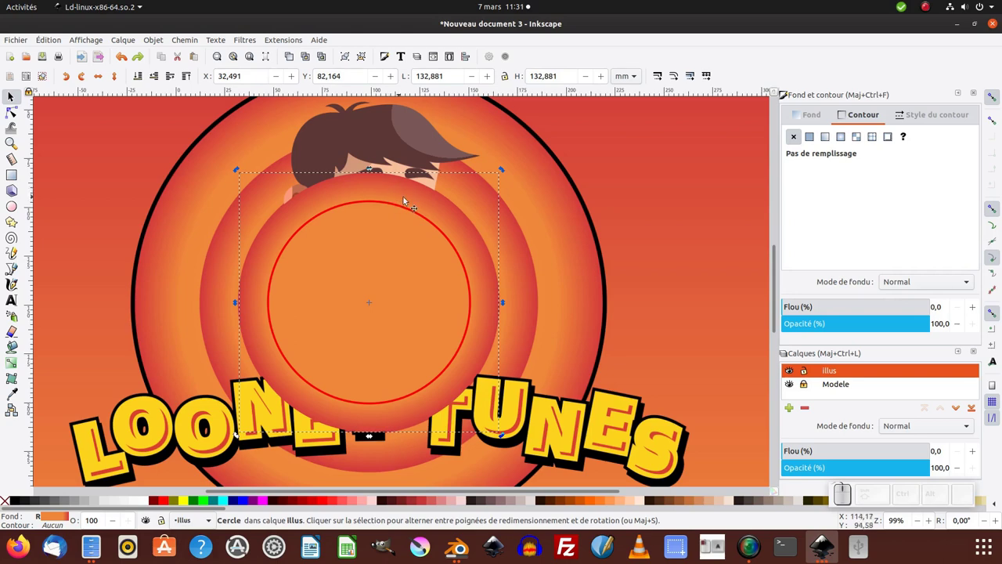
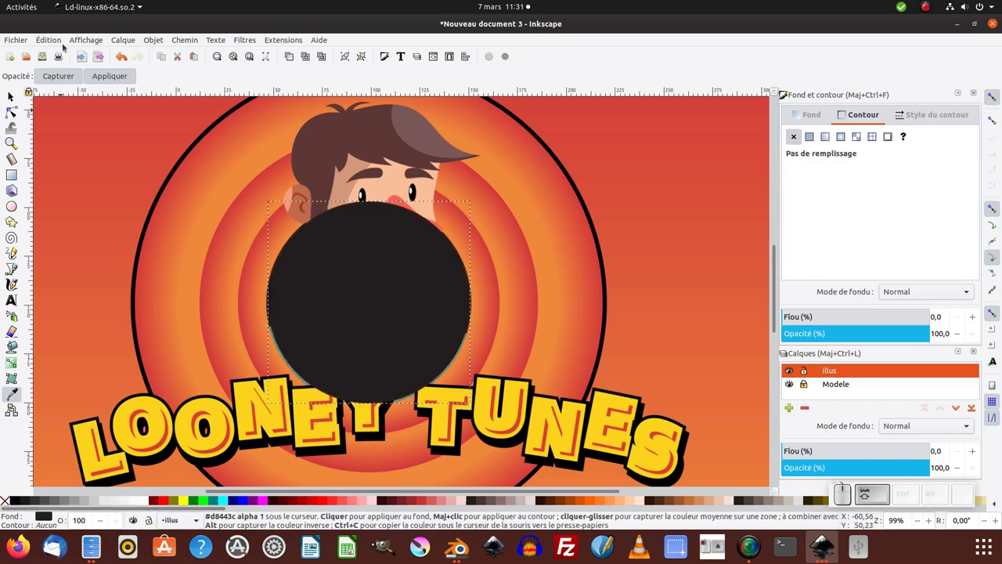
- Remove the dark circle's stroke and bring the ringed gradient circle back above it for resizing
click(60, 40)
click(76, 132)
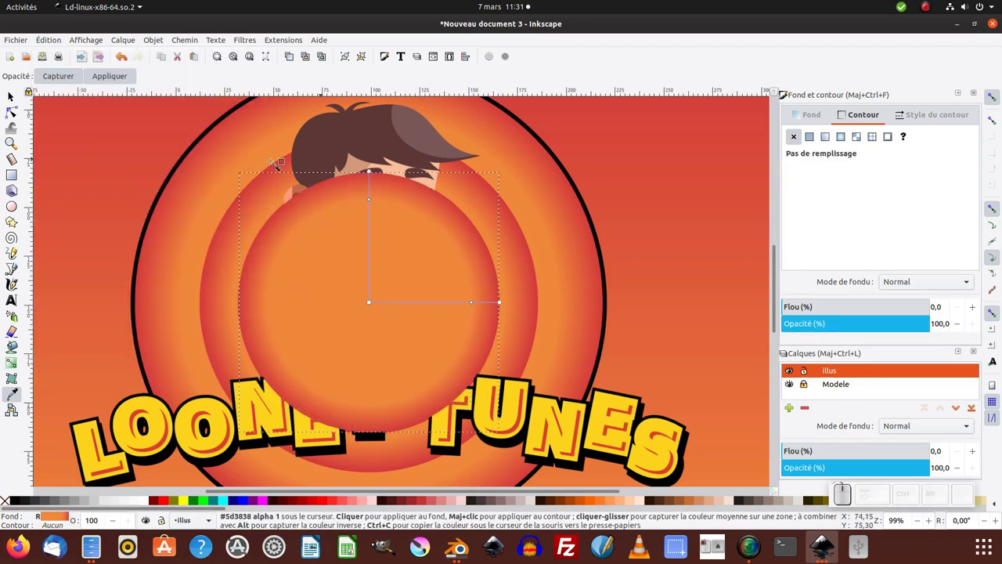
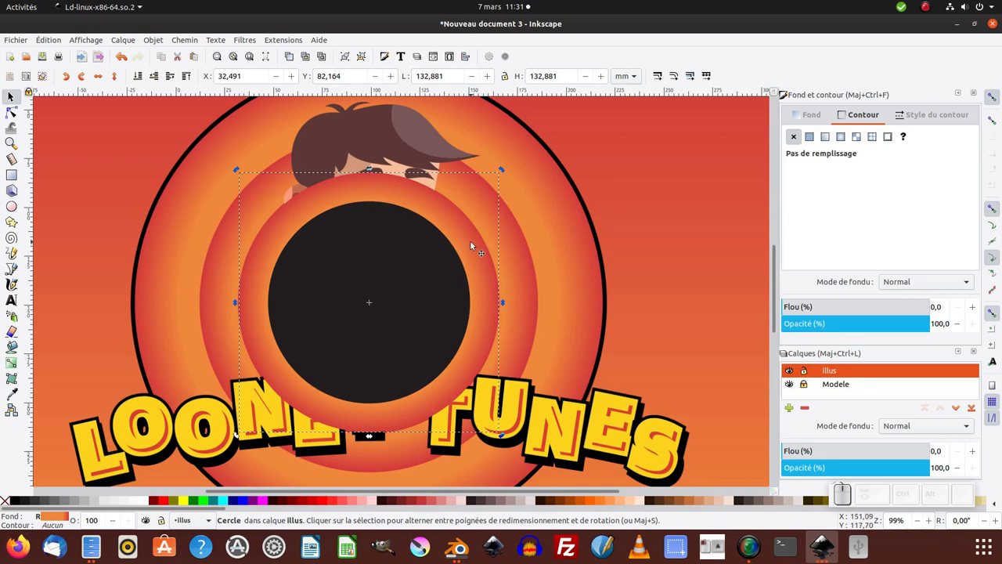
key(ctrl+d)
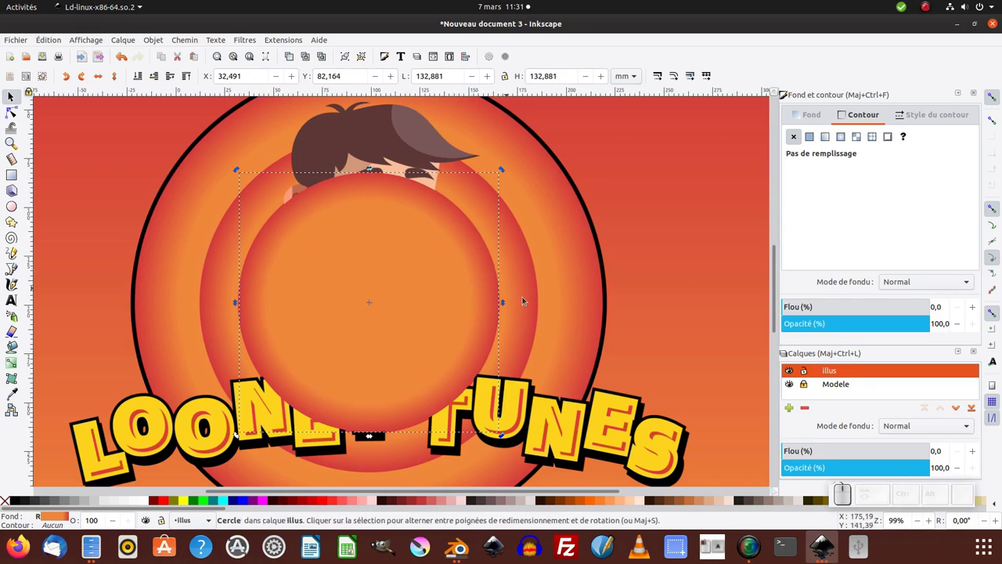
click(489, 298)
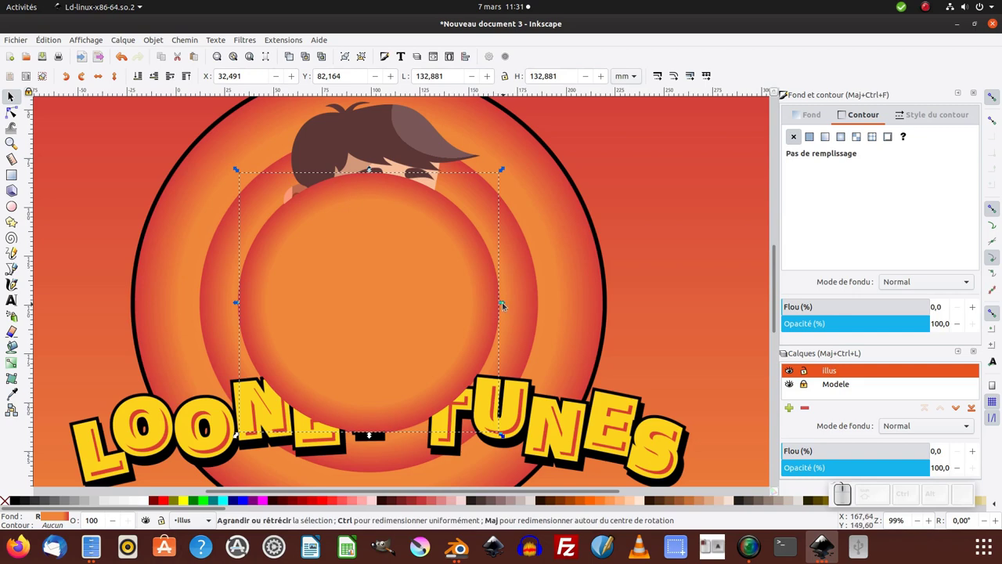
- Scale the ringed circle to about 174 mm and lower it below the dark centre circle
drag(504, 304, 541, 306)
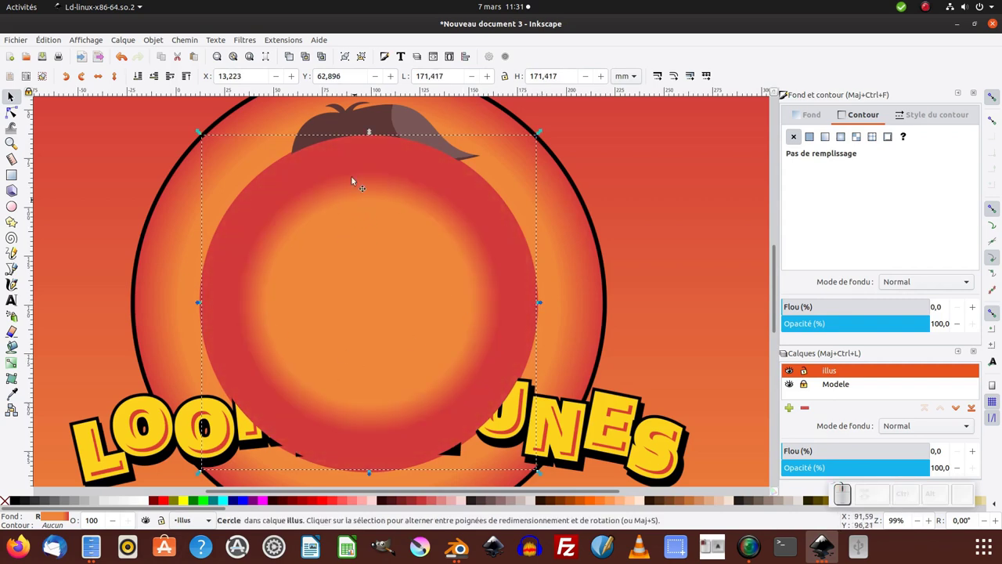
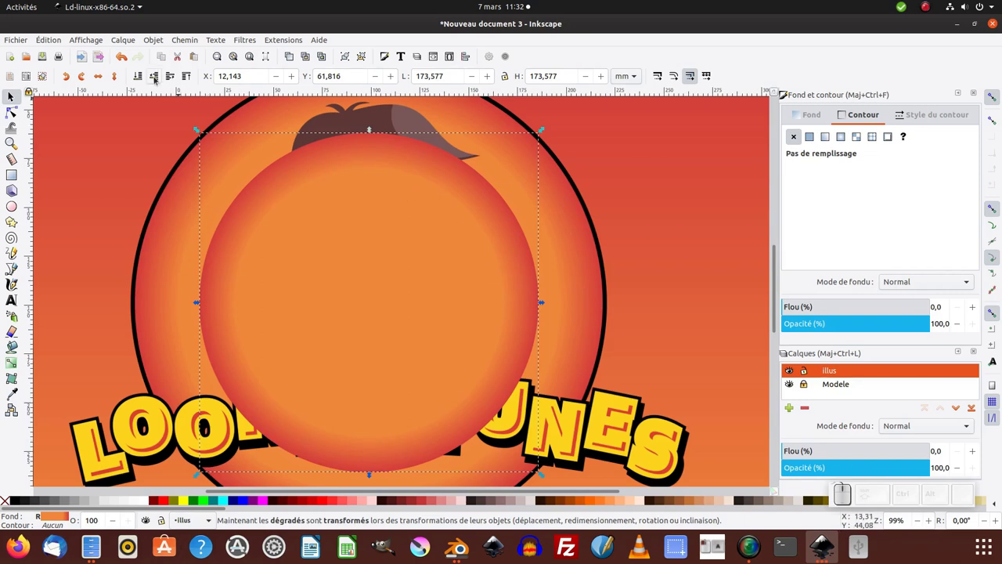
key(Page_Down)
key(Page_Down)
key(Page_Up)
key(Page_Down)
key(Page_Up)
key(Page_Down)
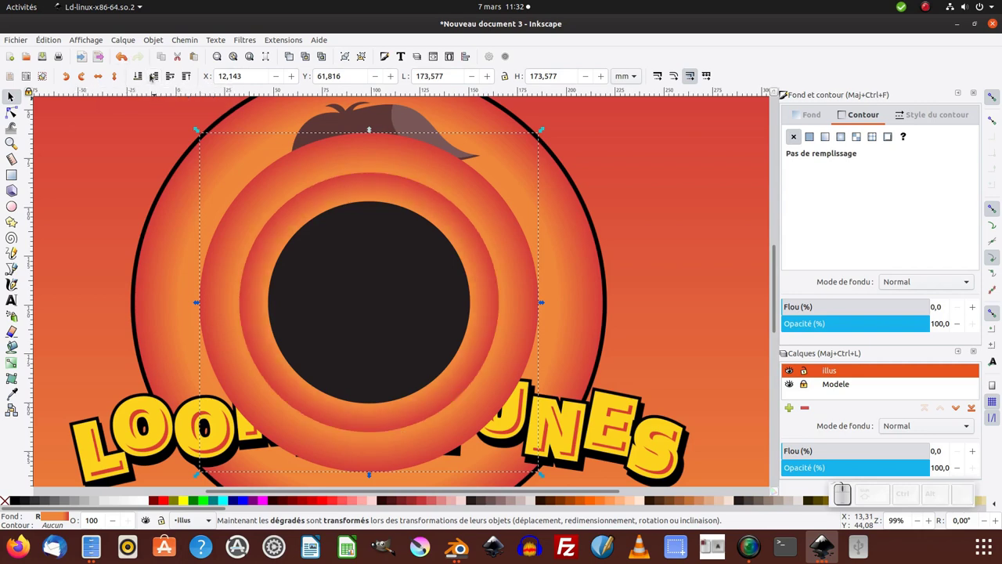
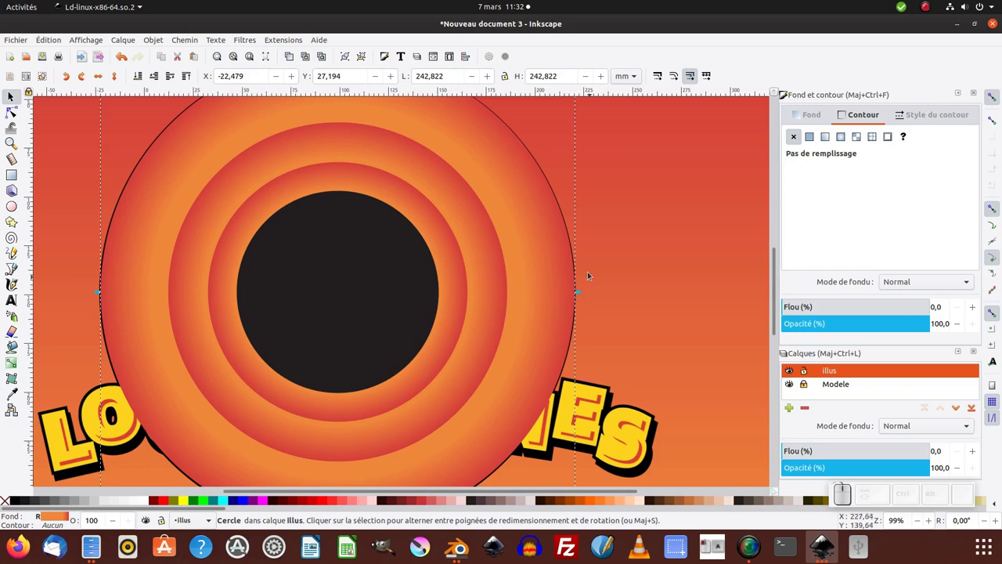
- Fit the ringed circle's edge to the black outer ring and pick black for its stroke with the Dropper
drag(577, 313, 595, 292)
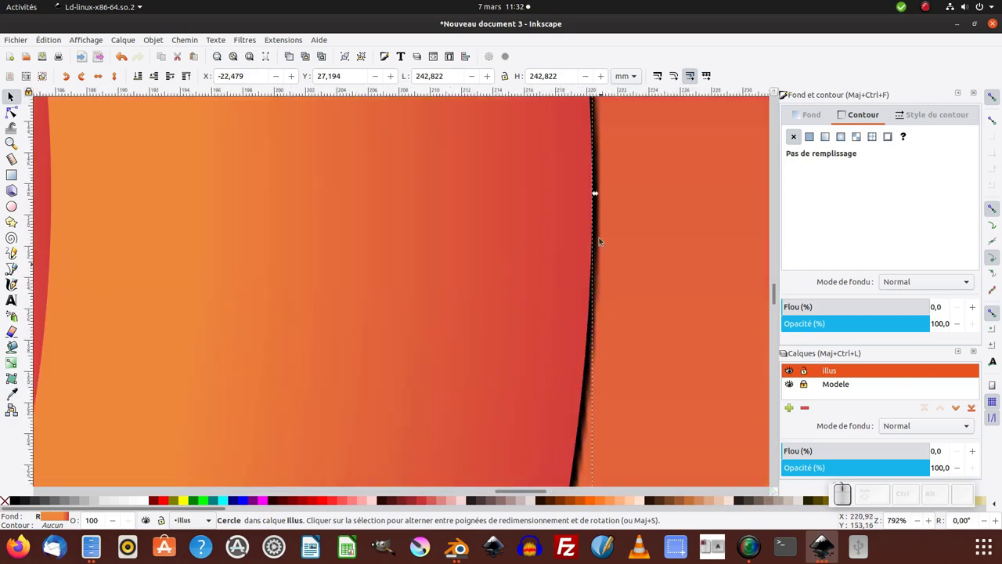
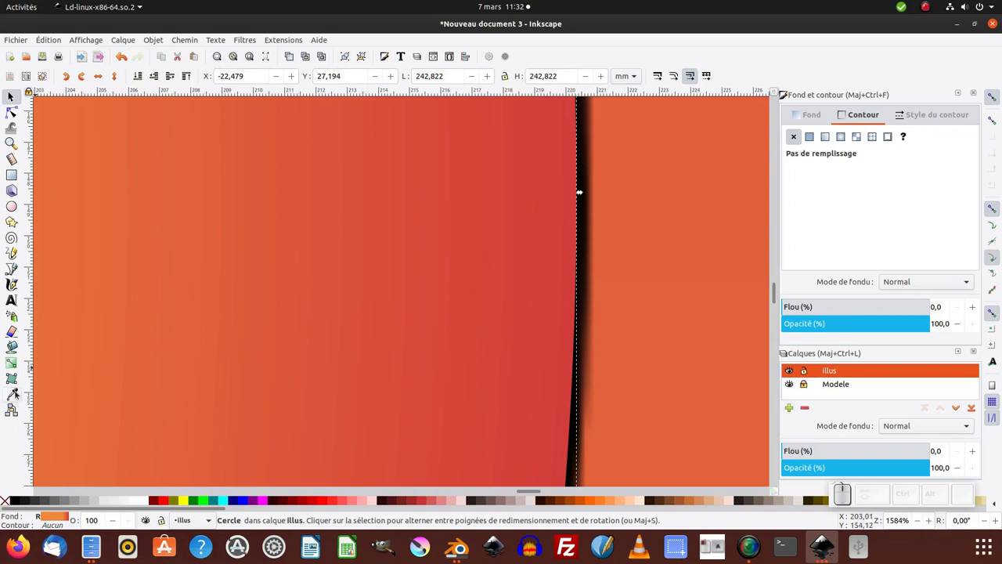
key(F7)
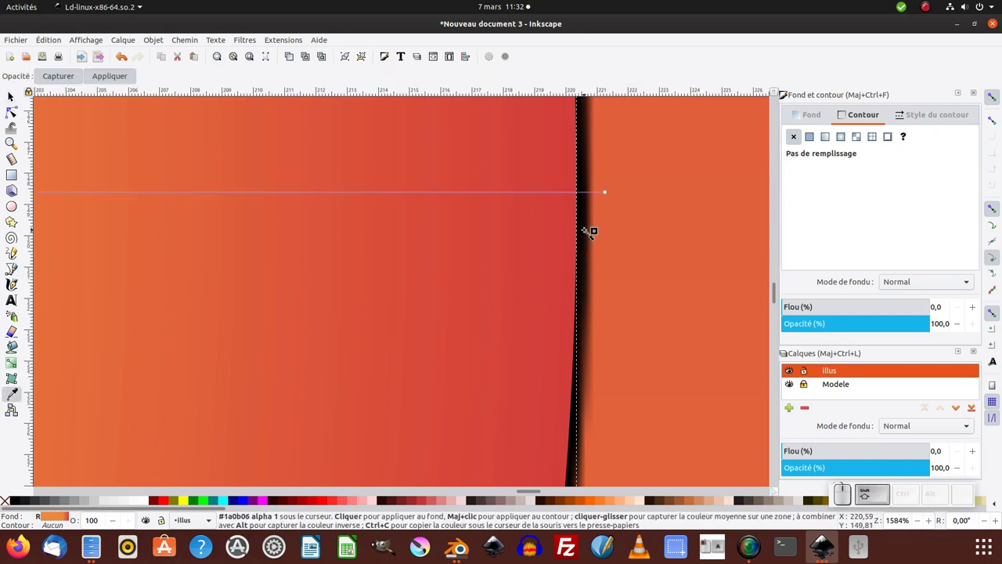
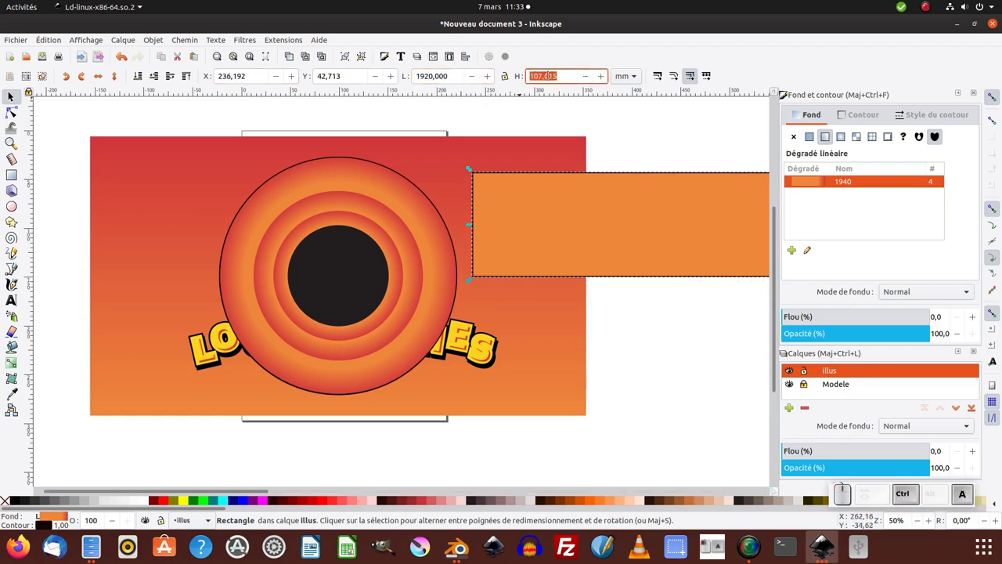
- Set the gradient rectangle's height to 1080 px so it measures 1920 by 1080
key(KP_1)
key(ctrl+a)
key(ctrl+KP_0)
key(KP_8)
key(KP_Enter)
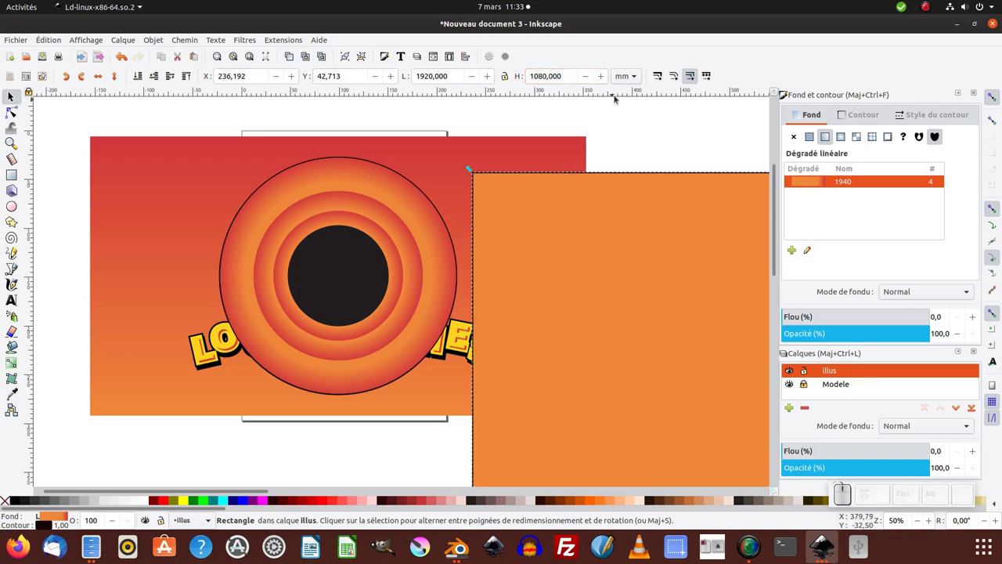
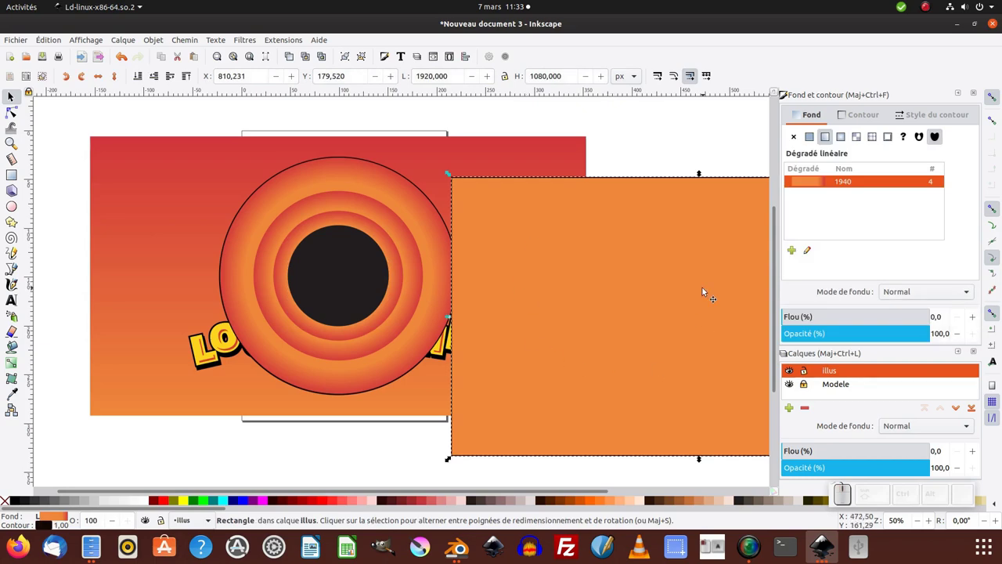
- Lower the gradient background to the bottom beneath the rings and dark circle
click(352, 274)
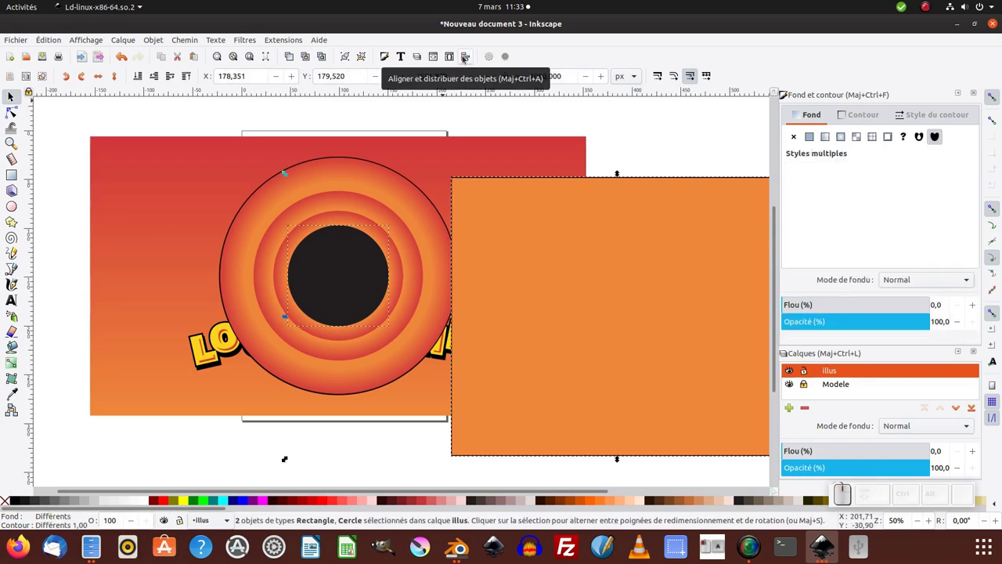
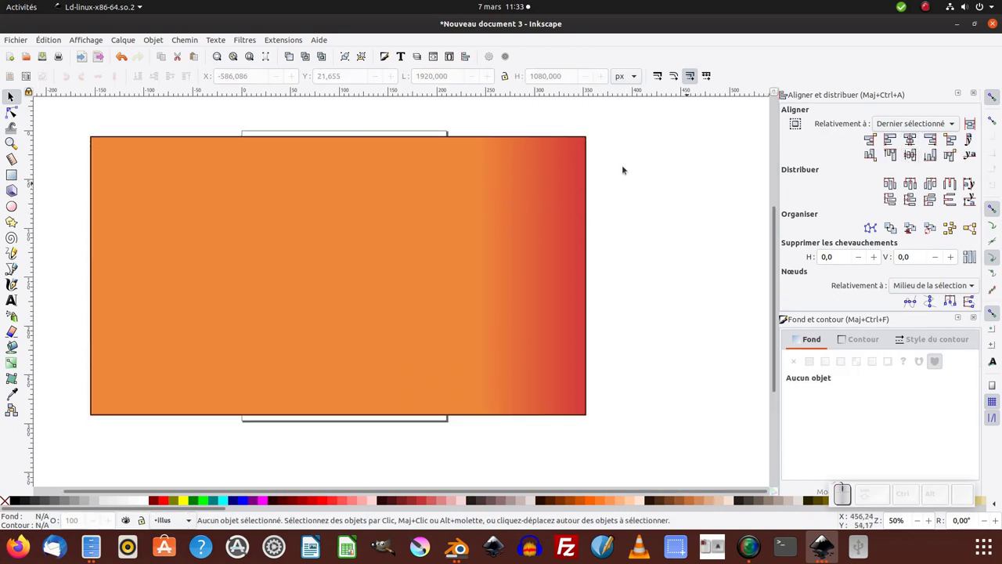
click(478, 192)
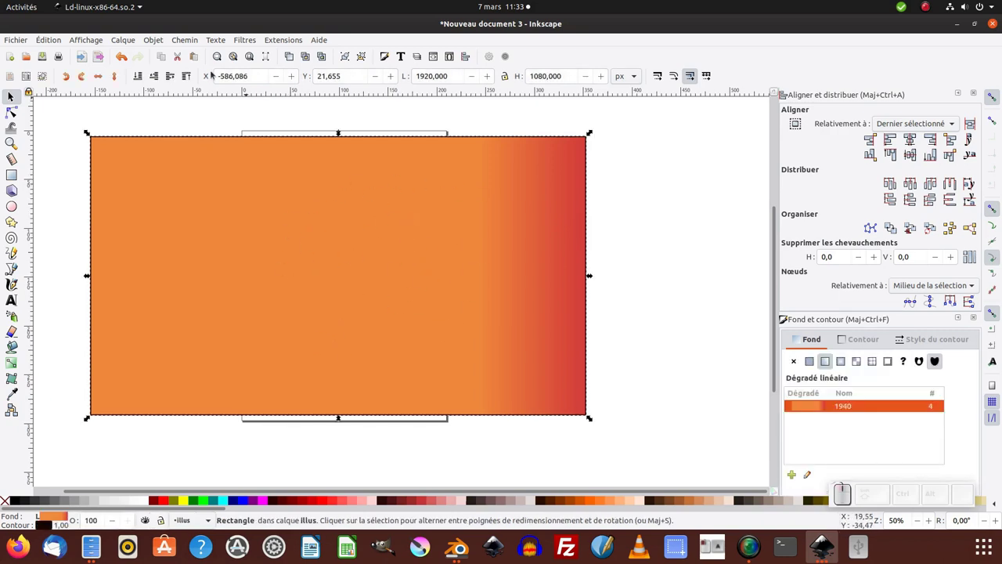
click(135, 79)
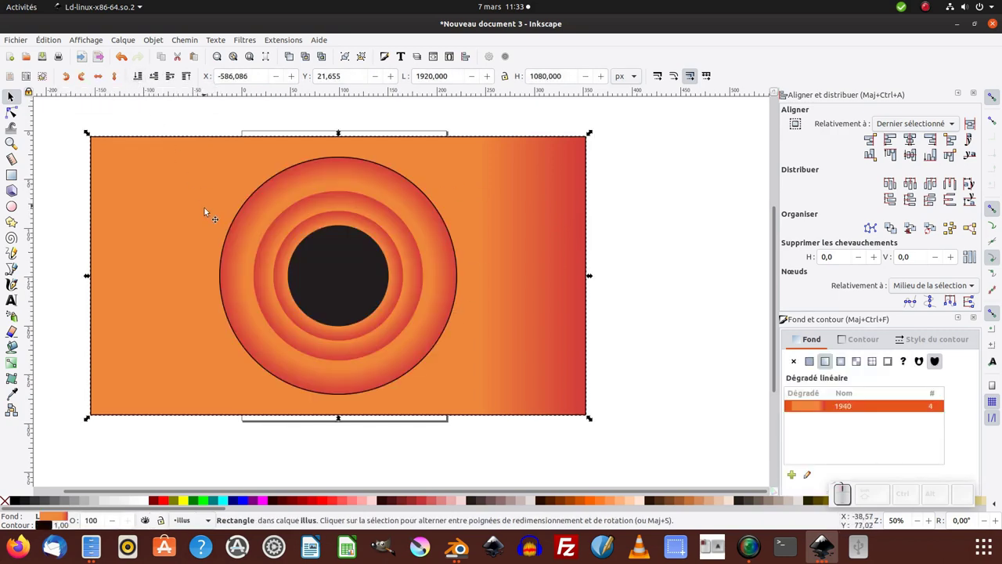
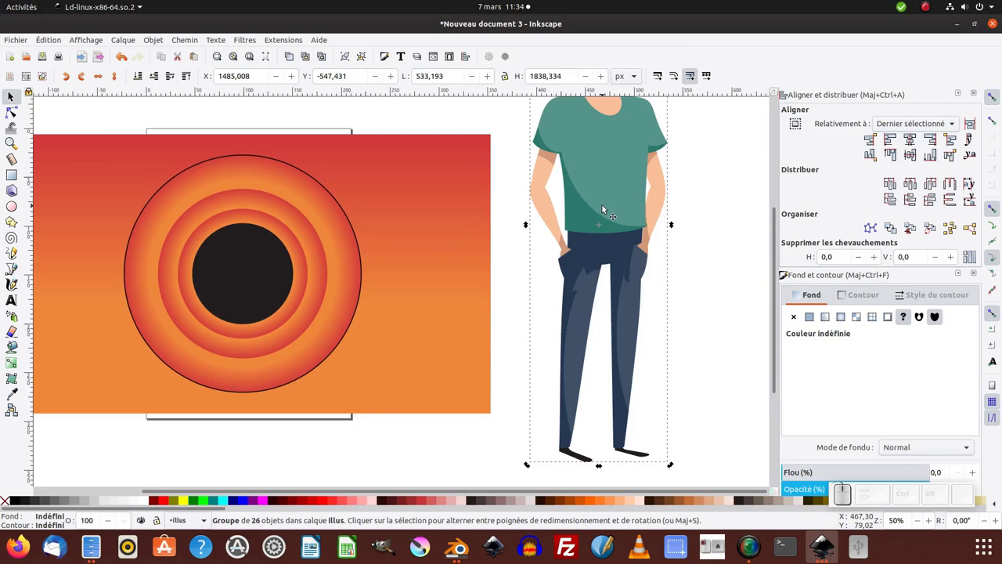
- Drag the pasted character so its head sits over the dark centre circle
key(KP_Subtract)
drag(572, 186, 298, 294)
middle_click(297, 294)
click(297, 289)
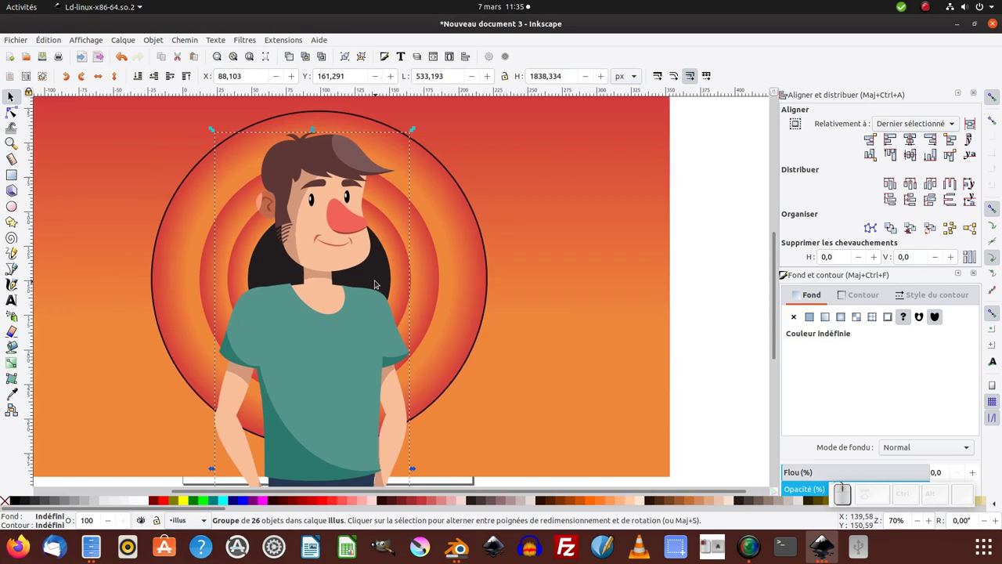
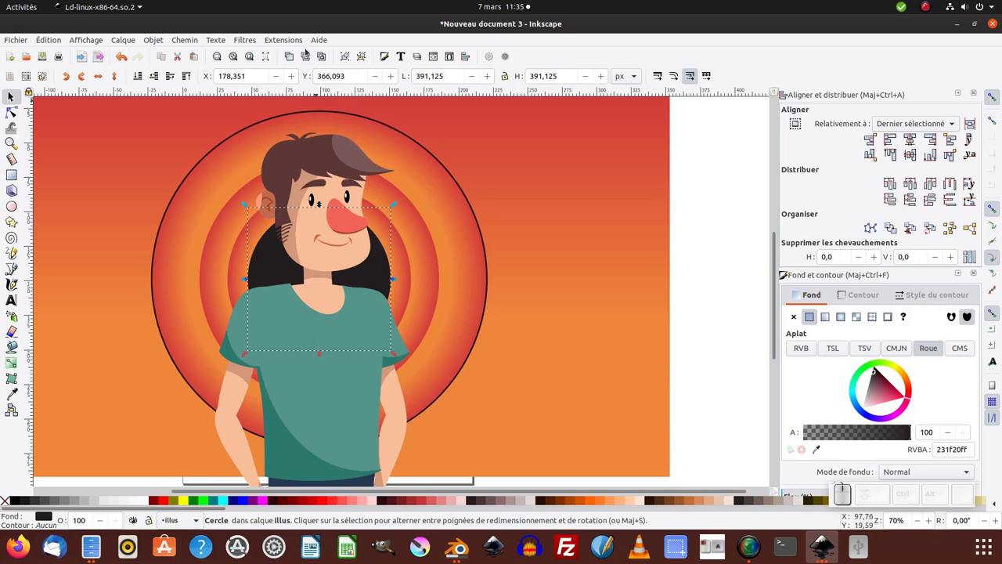
- Clip the character to the dark circle and edit the clip path with the Node tool
key(ctrl+d)
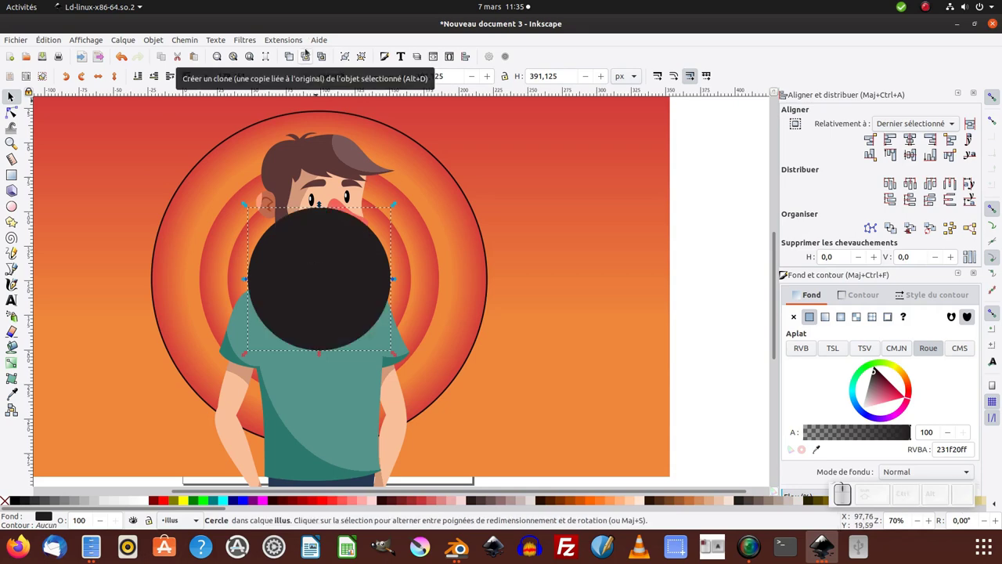
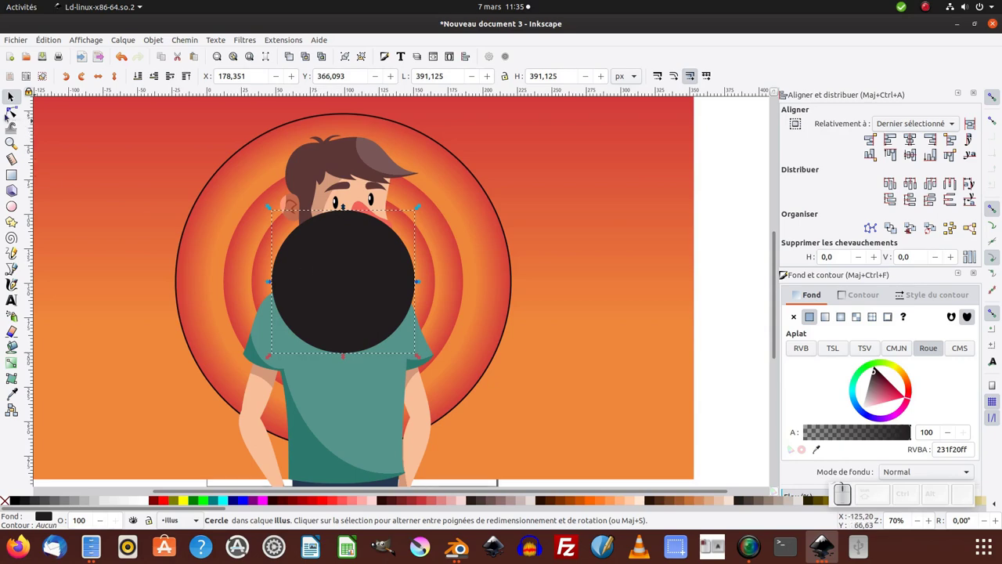
click(9, 114)
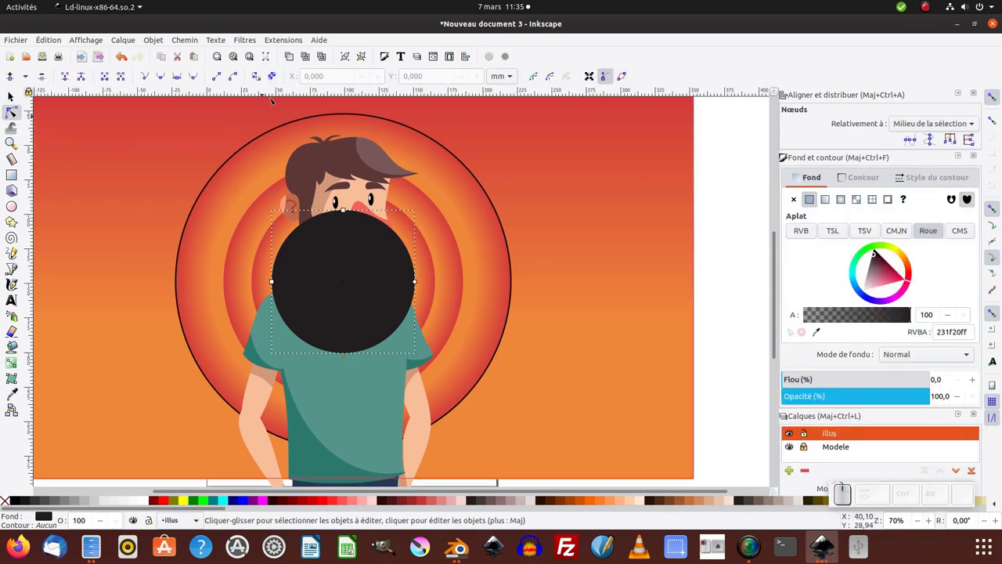
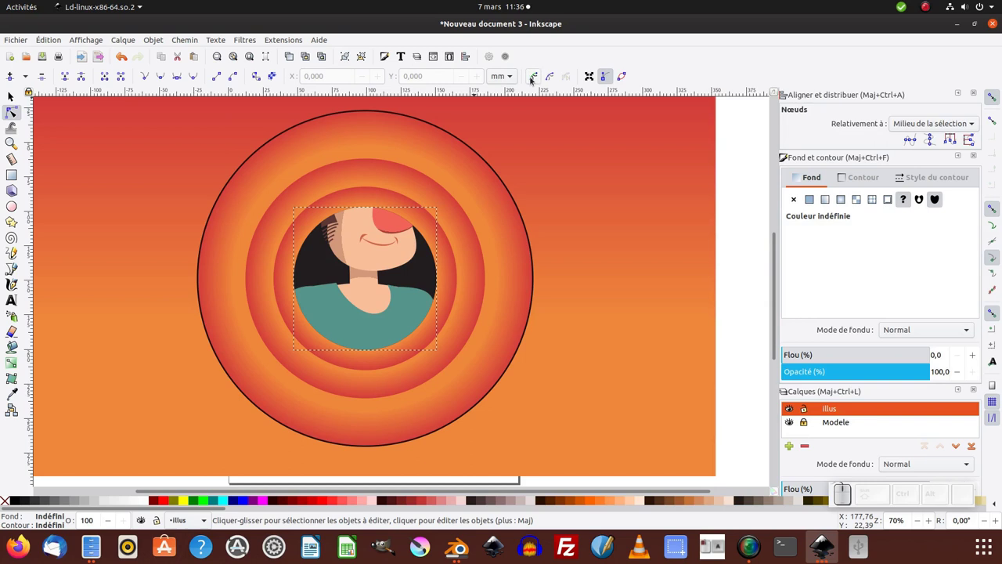
click(532, 79)
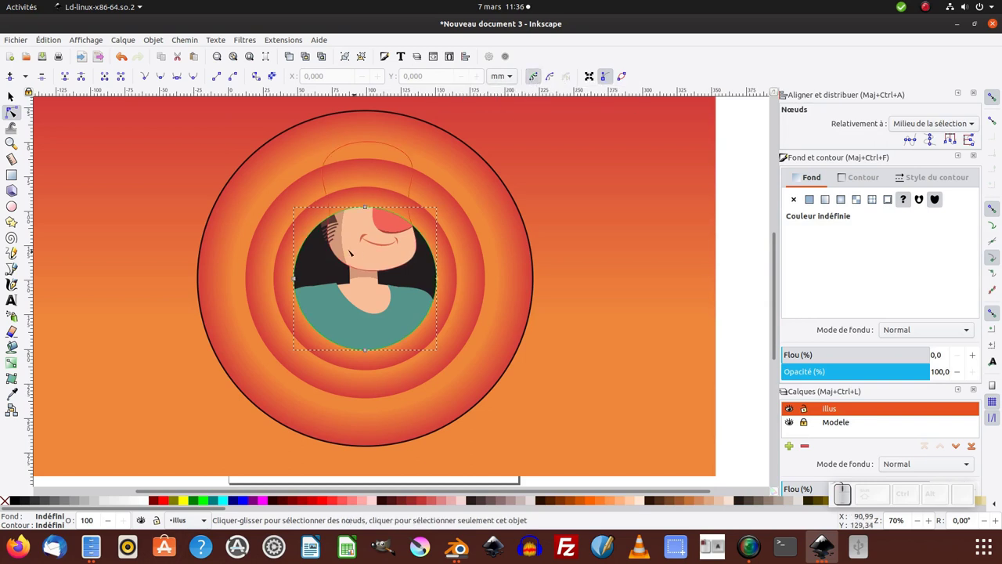
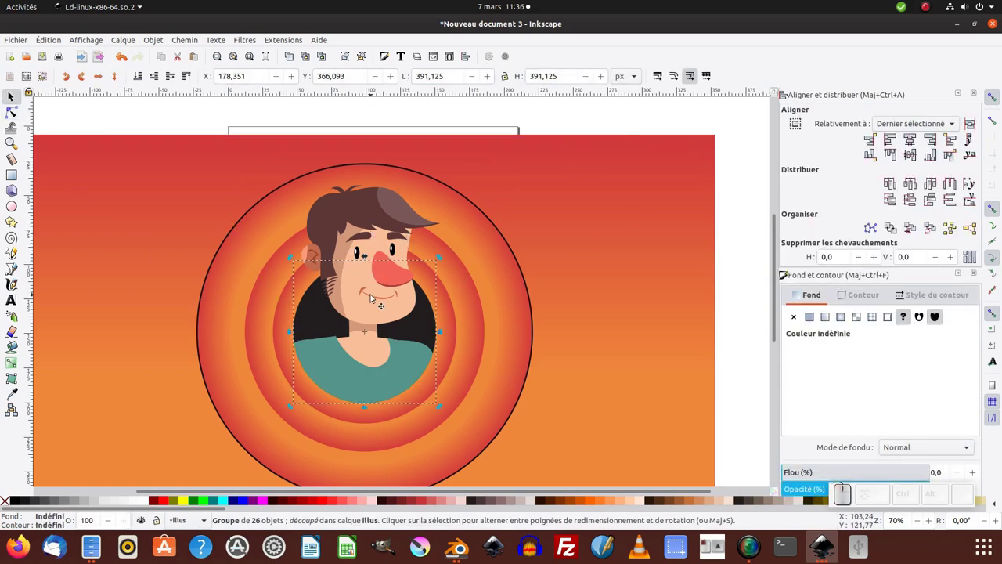
- Select all the character's parts inside the clipped group and group them as one
click(376, 299)
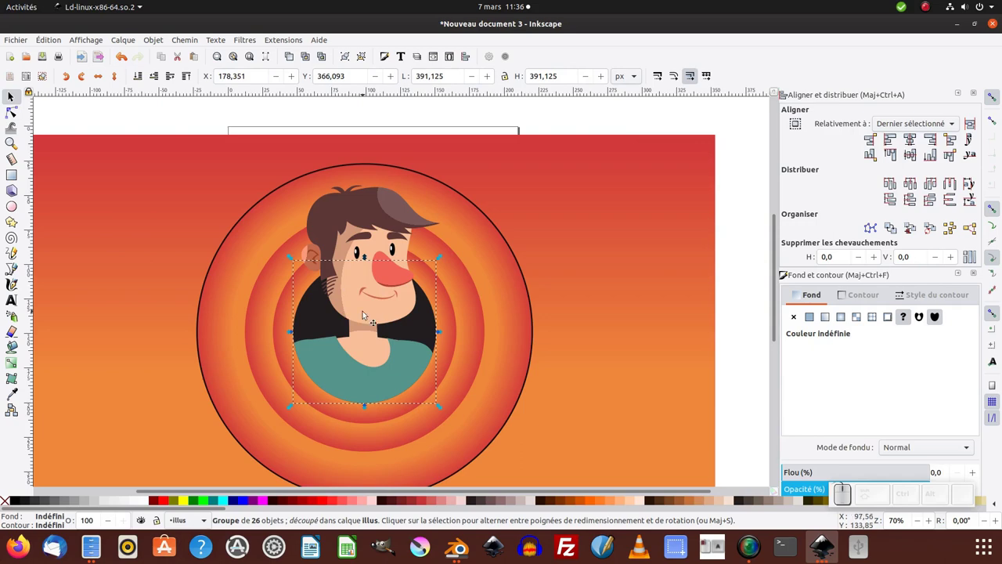
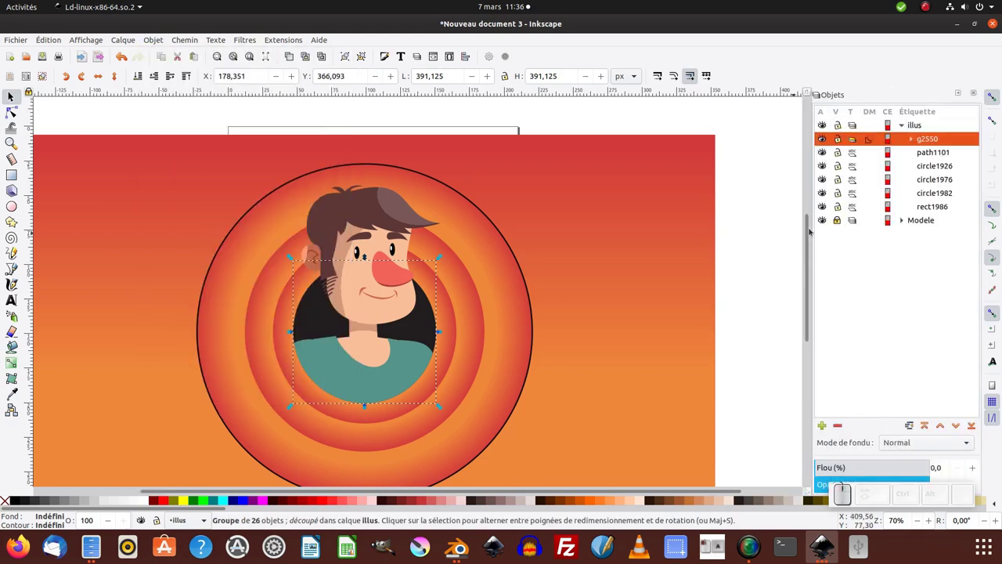
click(374, 274)
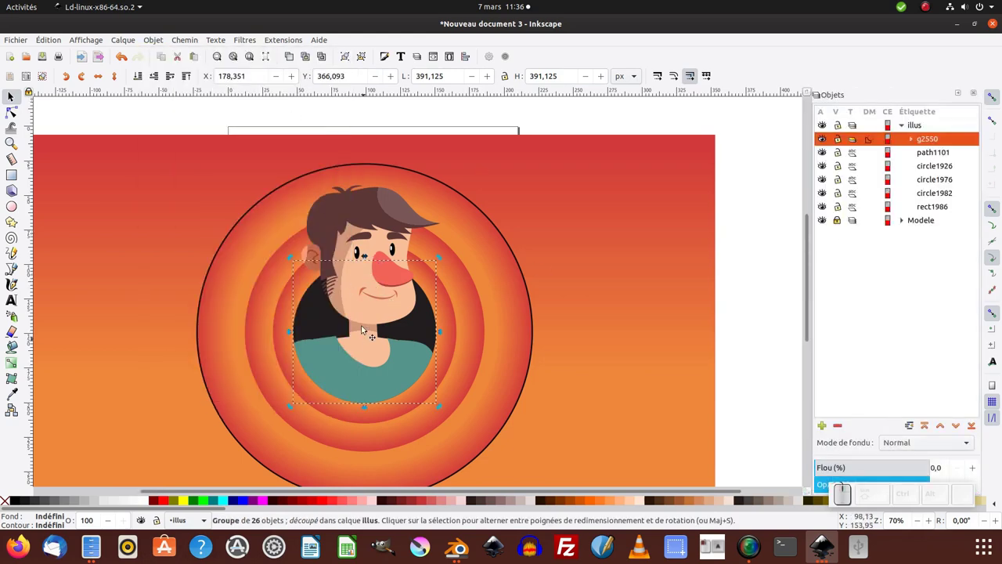
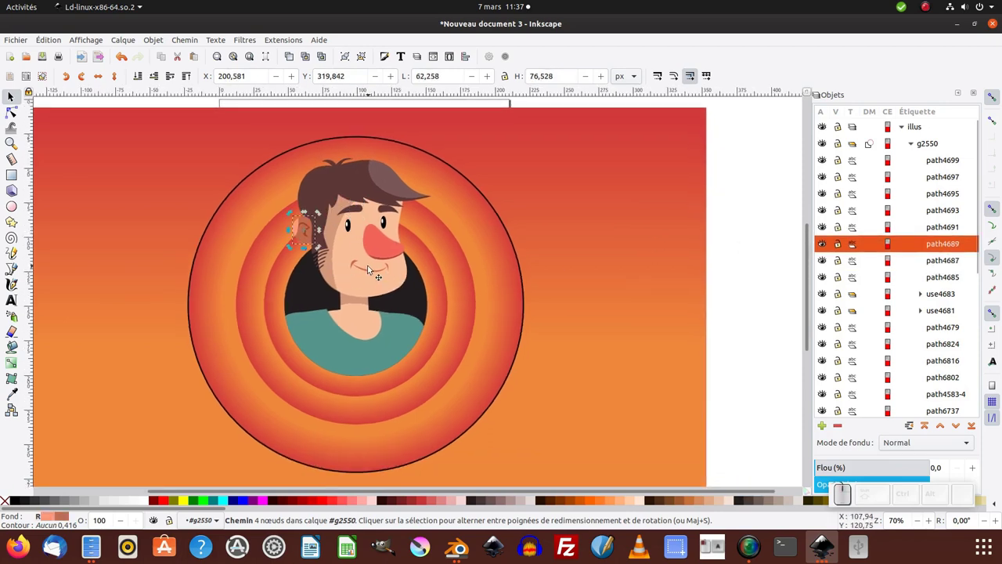
middle_click(398, 291)
key(ctrl+a)
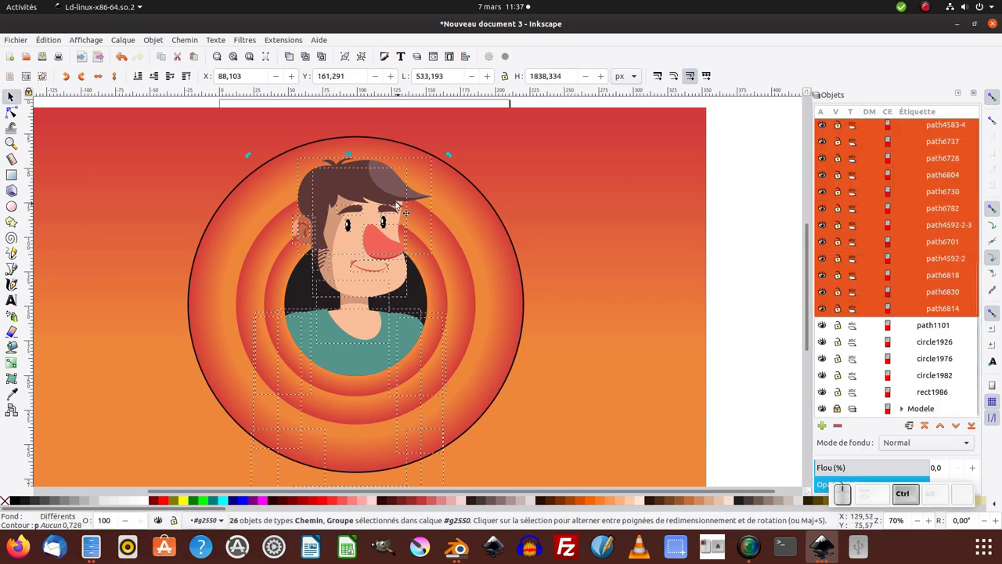
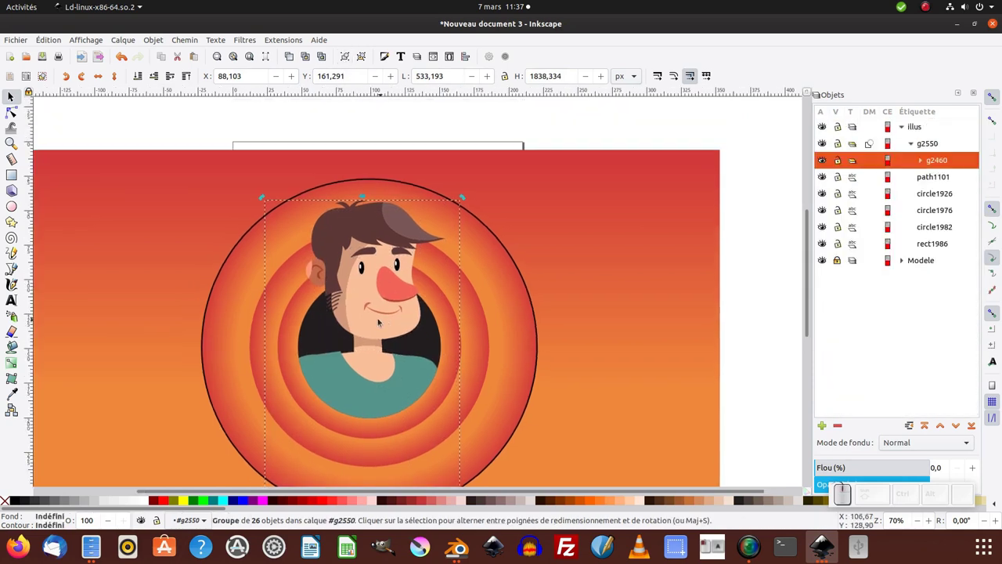
drag(368, 326, 375, 339)
- Nudge the character within the circle and recentre it under the rings
drag(378, 371, 313, 376)
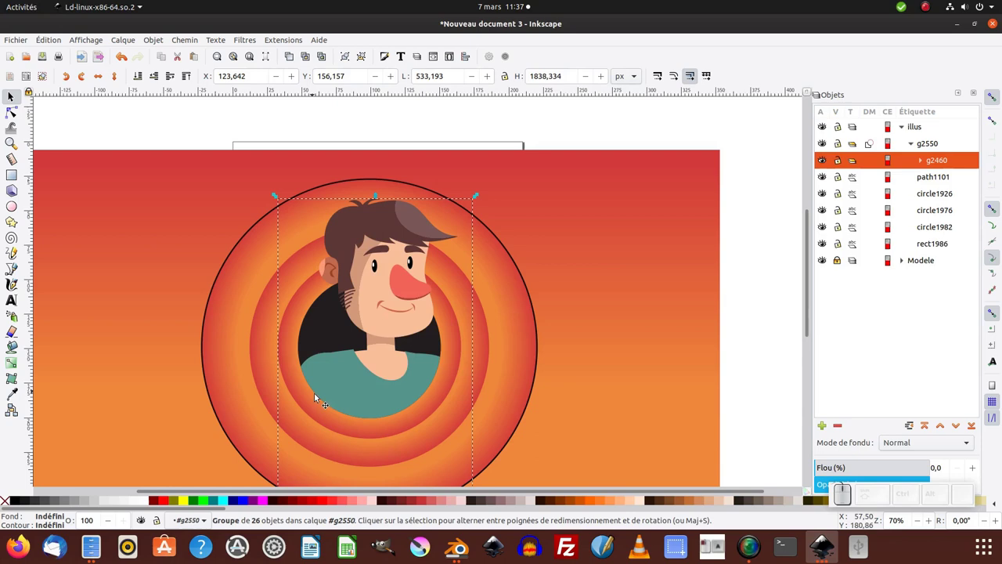
drag(391, 373, 325, 361)
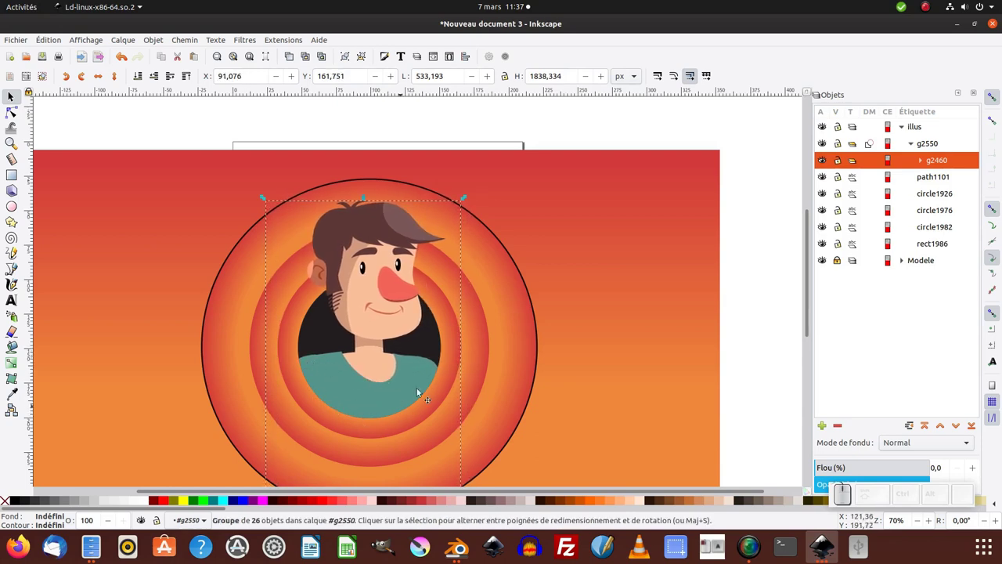
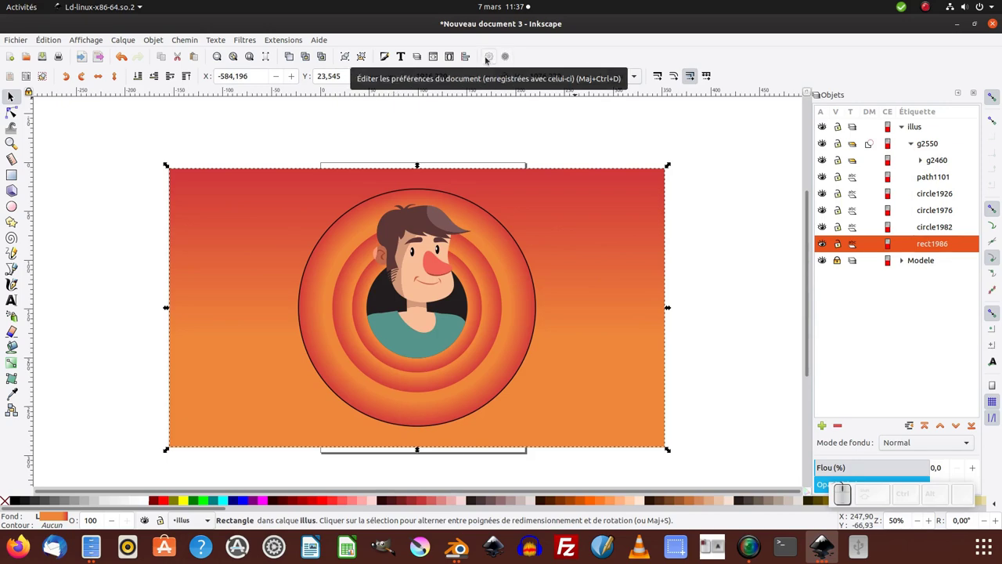
- Fit the page to the background rectangle via Document Properties, giving 507 × 284.75 mm landscape
click(491, 59)
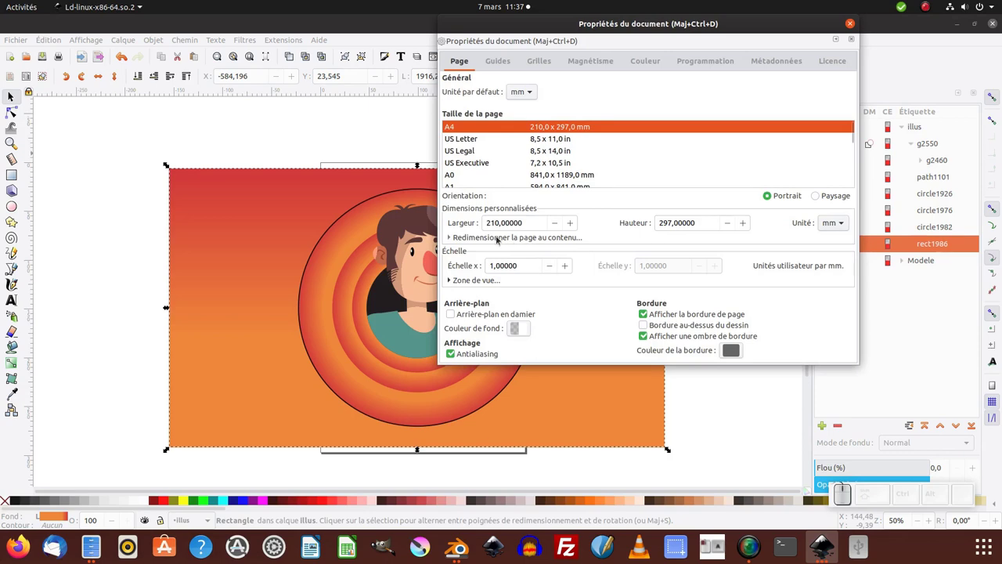
click(498, 239)
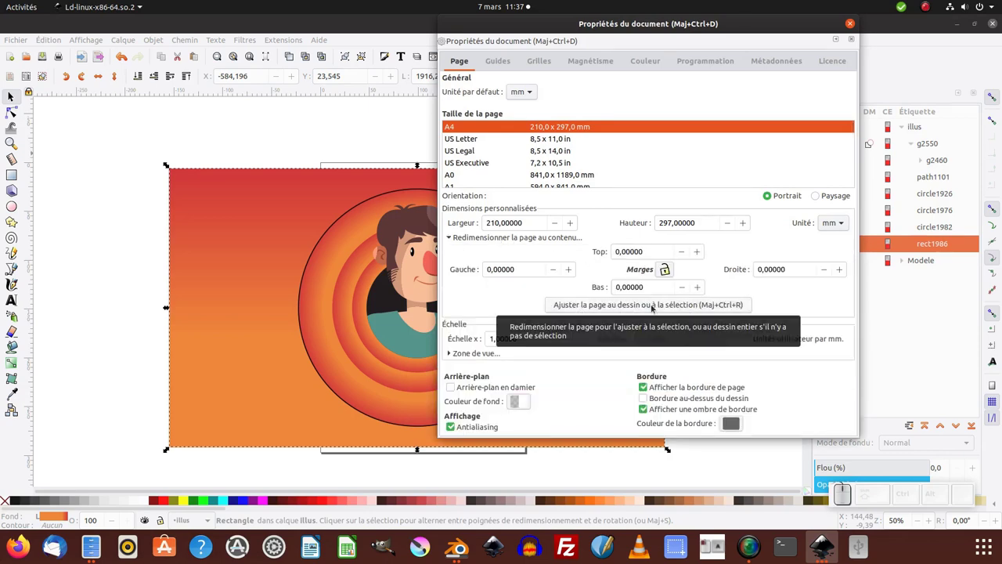
click(653, 307)
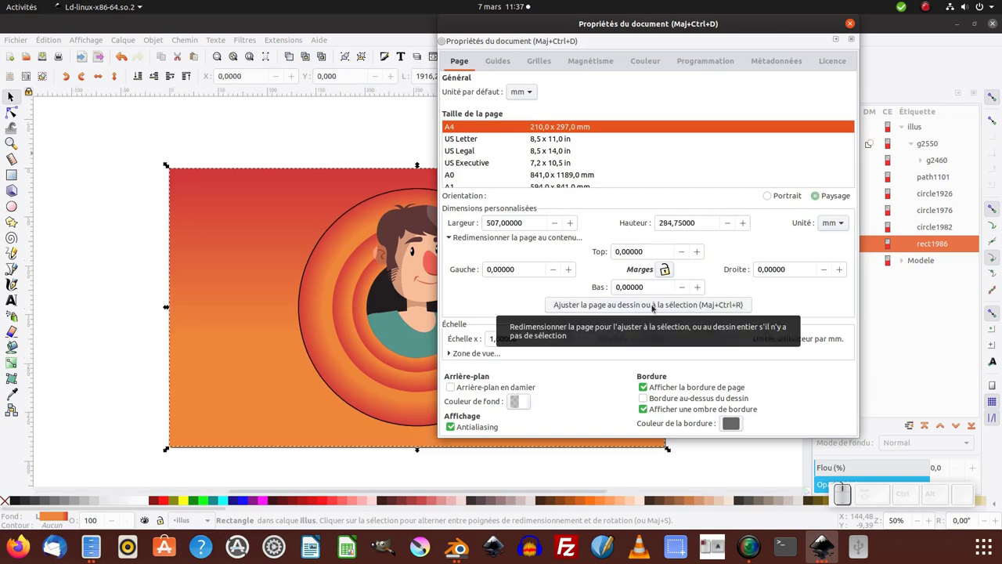